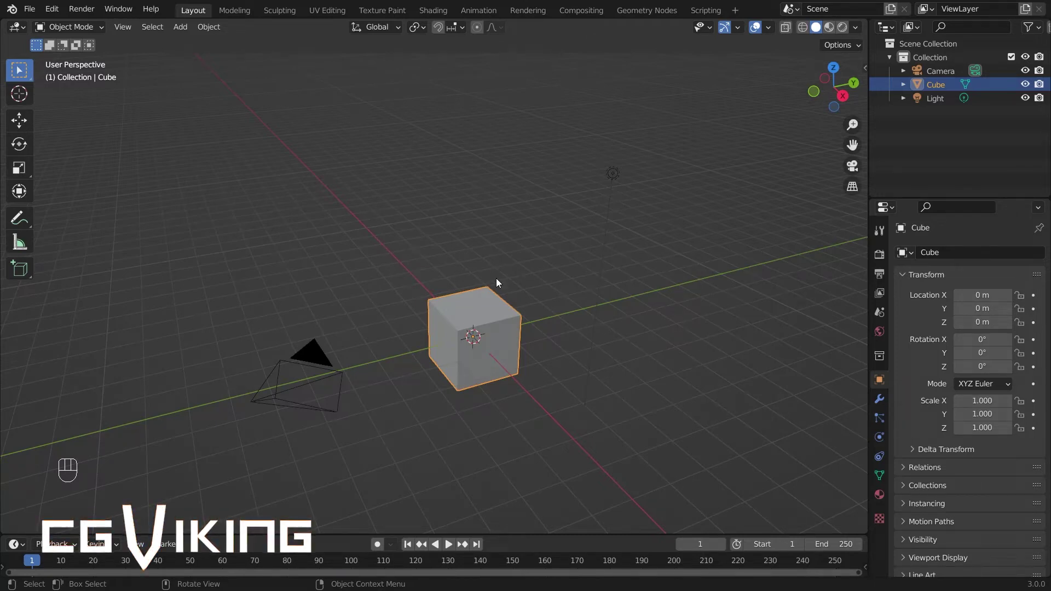
# Delete the default cube and add a smooth-shaded UV sphere at the origin, viewed from the front.
pyautogui.click(487, 340)
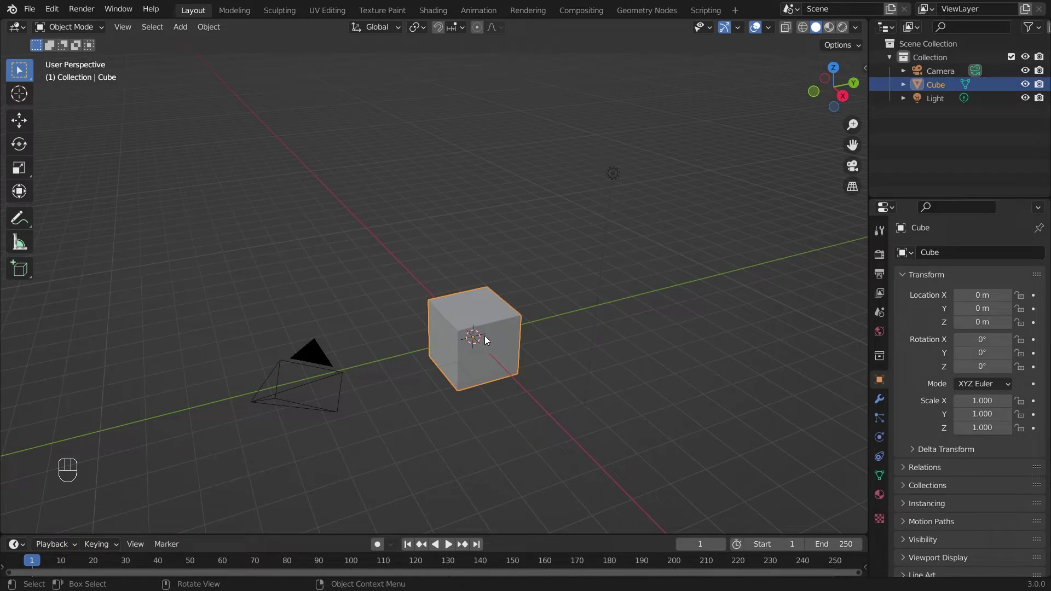
pyautogui.press('Delete')
pyautogui.press('shift+a')
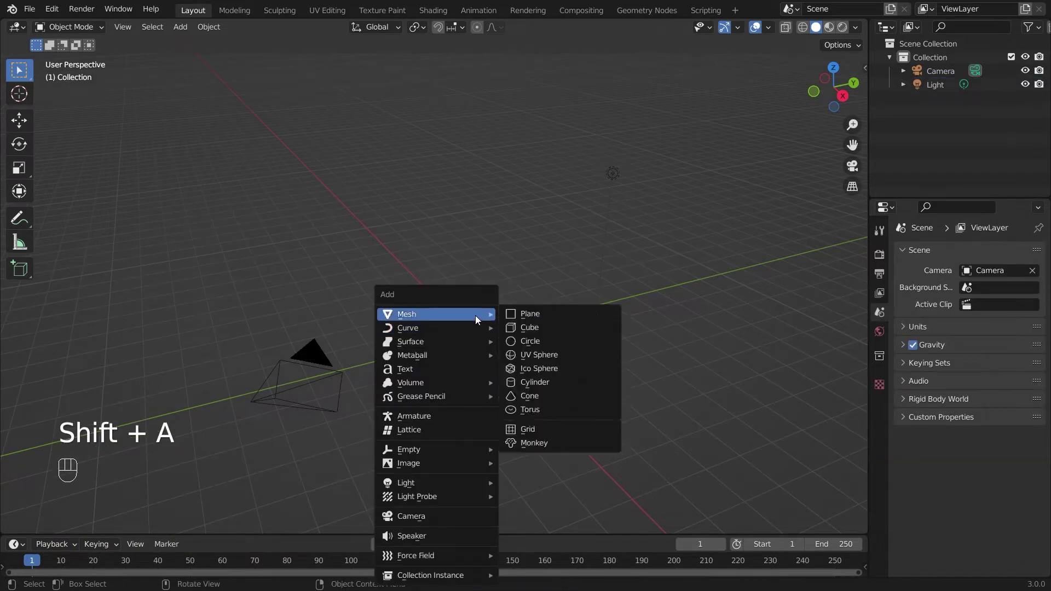
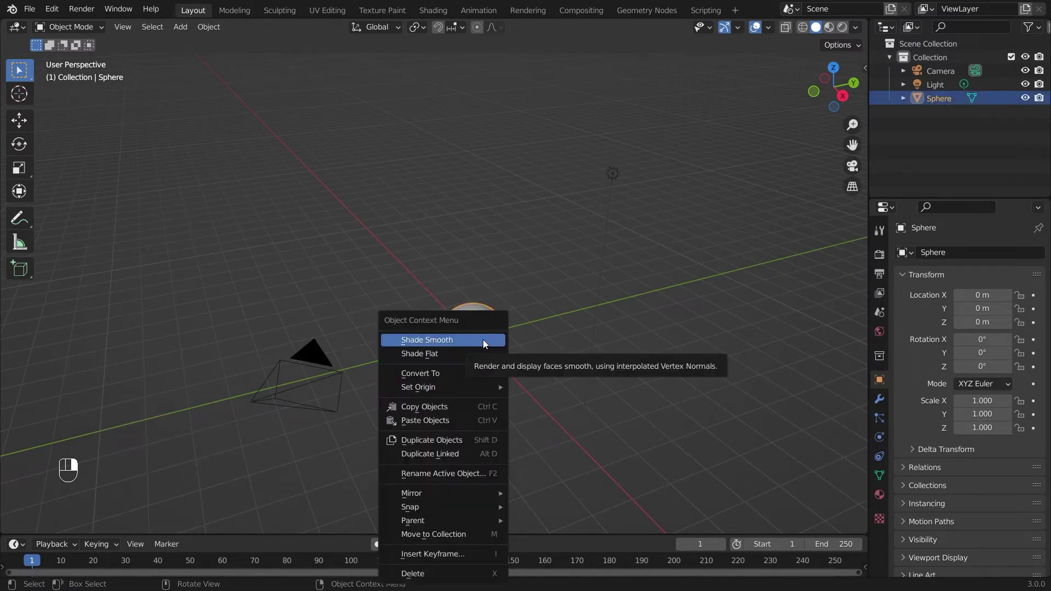
pyautogui.press('KP_1')
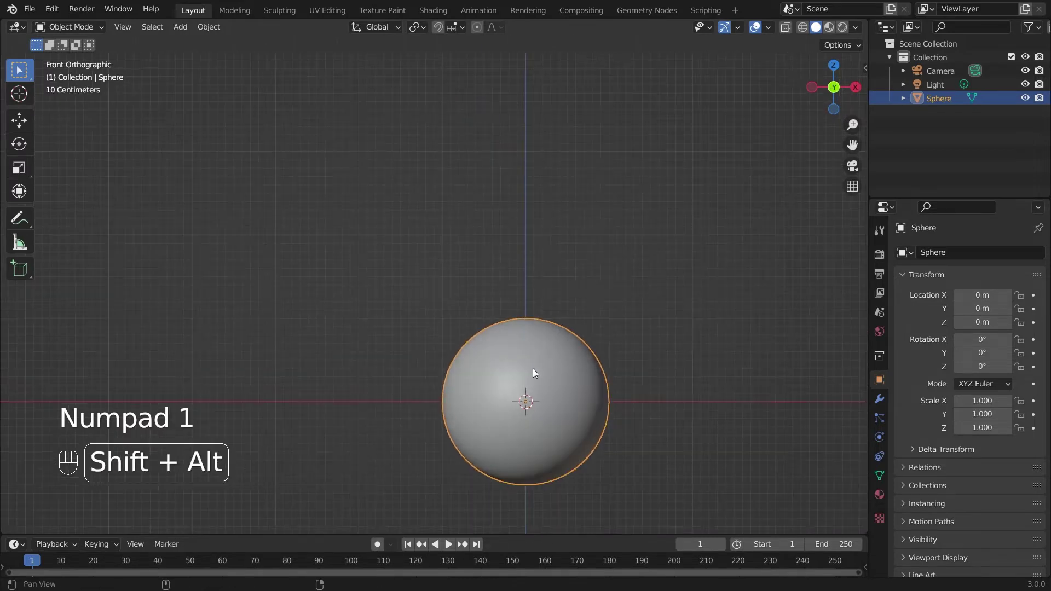
# Place the 3D cursor on the sphere's top and add a cylinder there, scaled down to 0.154.
pyautogui.click(435, 280)
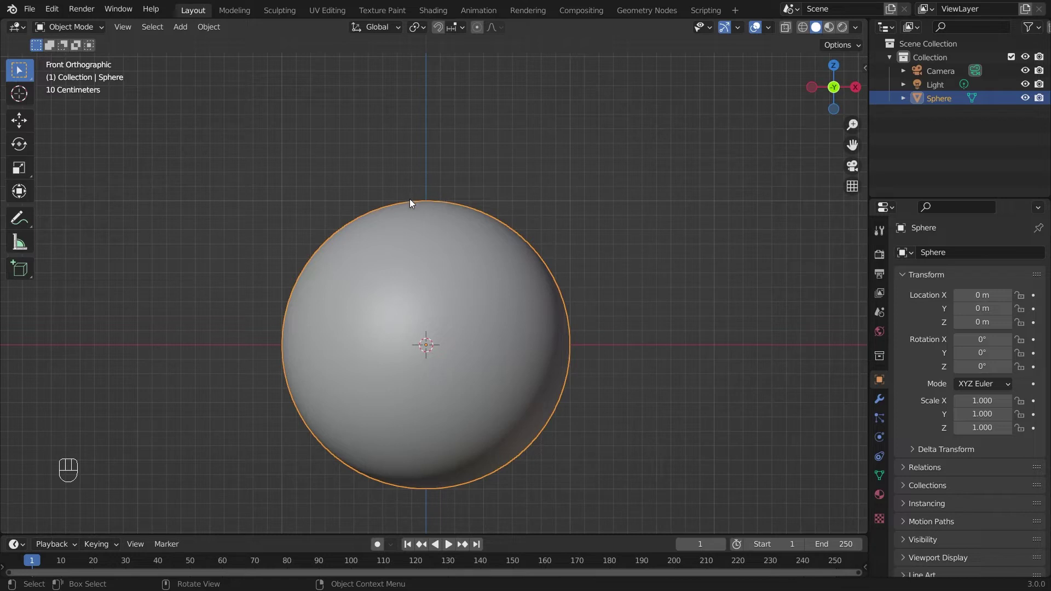
pyautogui.click(428, 200)
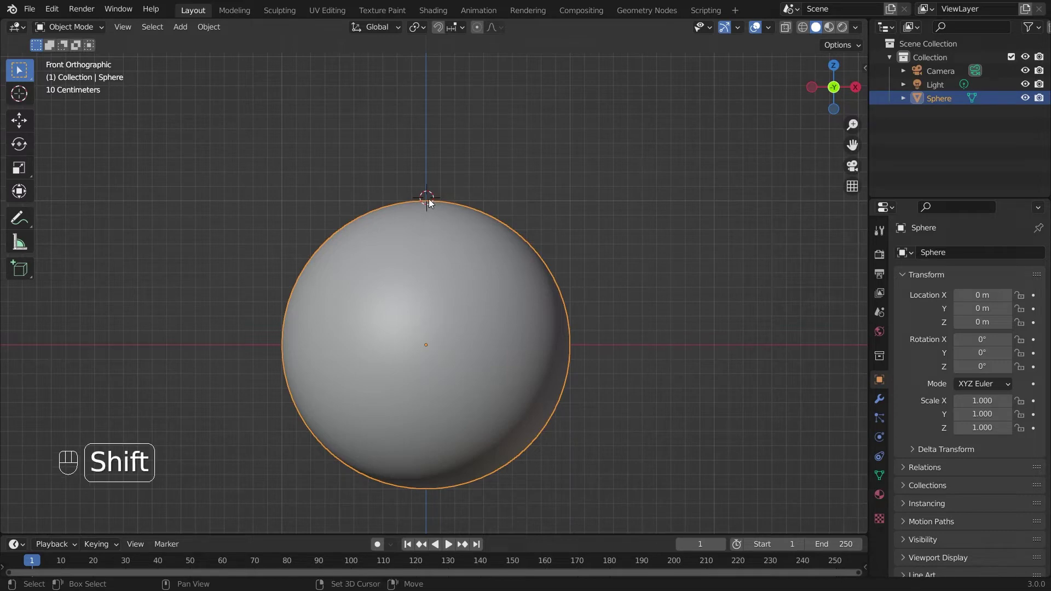
pyautogui.press('shift+a')
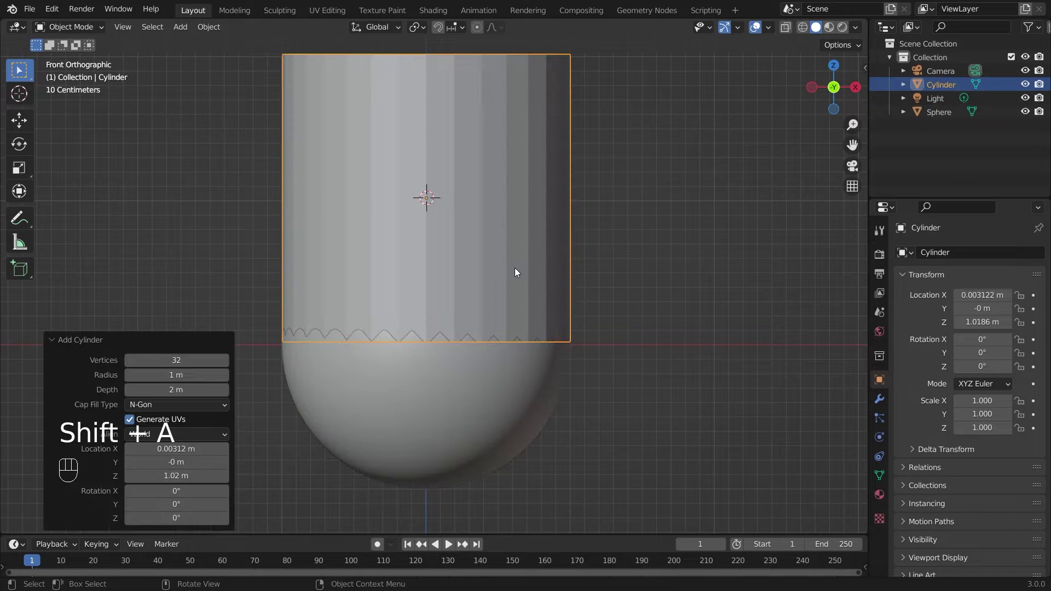
pyautogui.press('s')
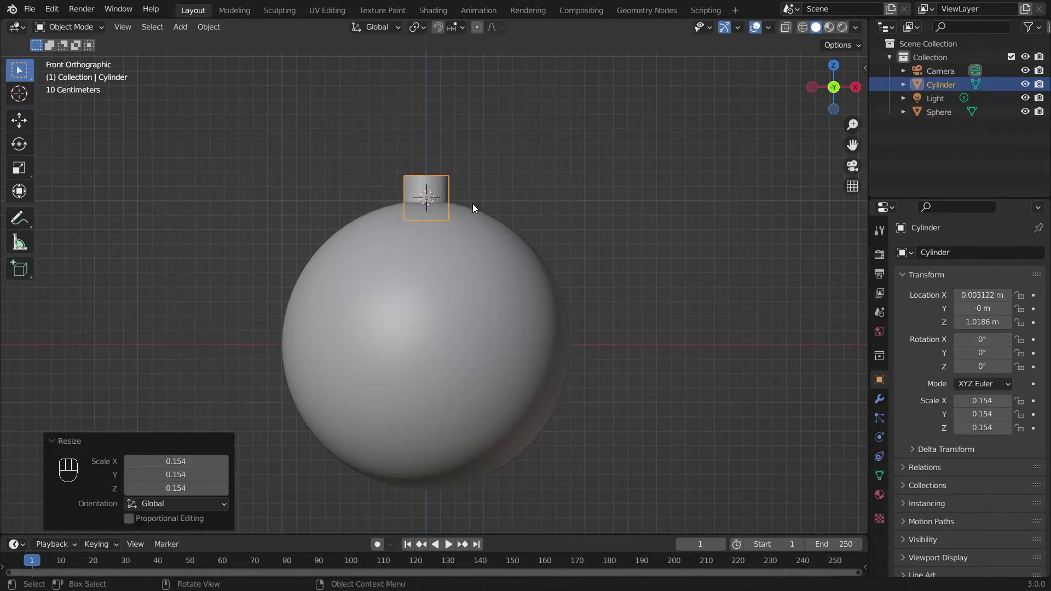
# Raise the small cylinder along Z to sit just above the sphere's top.
pyautogui.press('g')
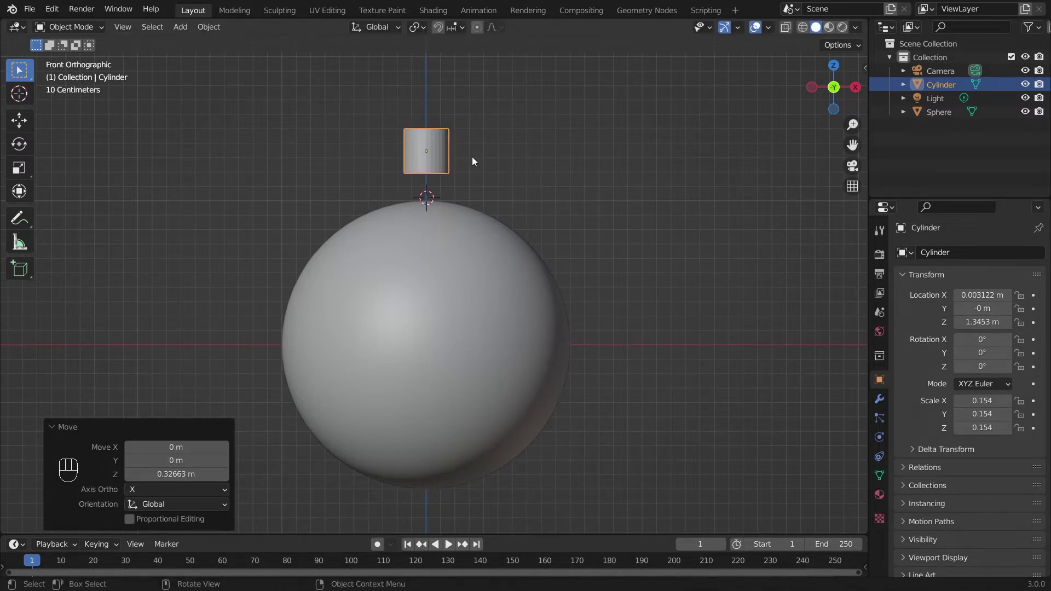
pyautogui.click(56, 432)
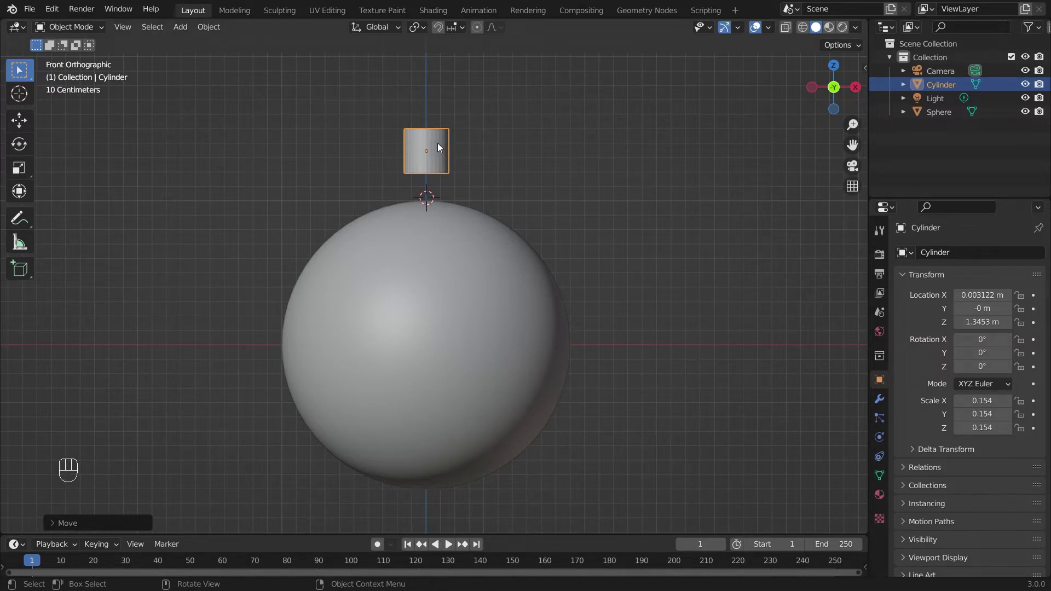
pyautogui.moveTo(428, 139); pyautogui.dragTo(431, 319)
pyautogui.moveTo(423, 259); pyautogui.dragTo(439, 344)
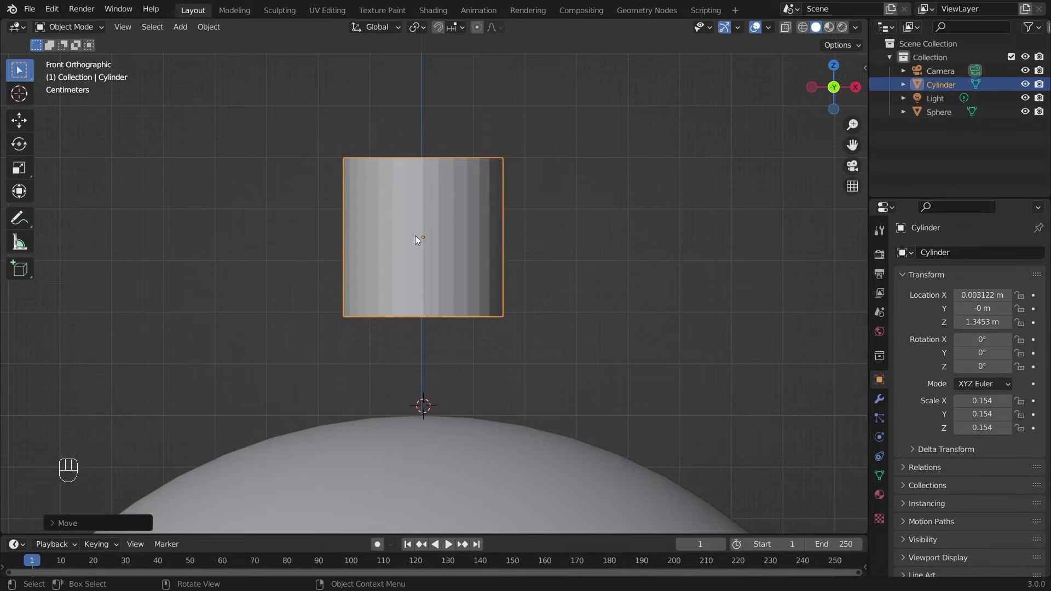
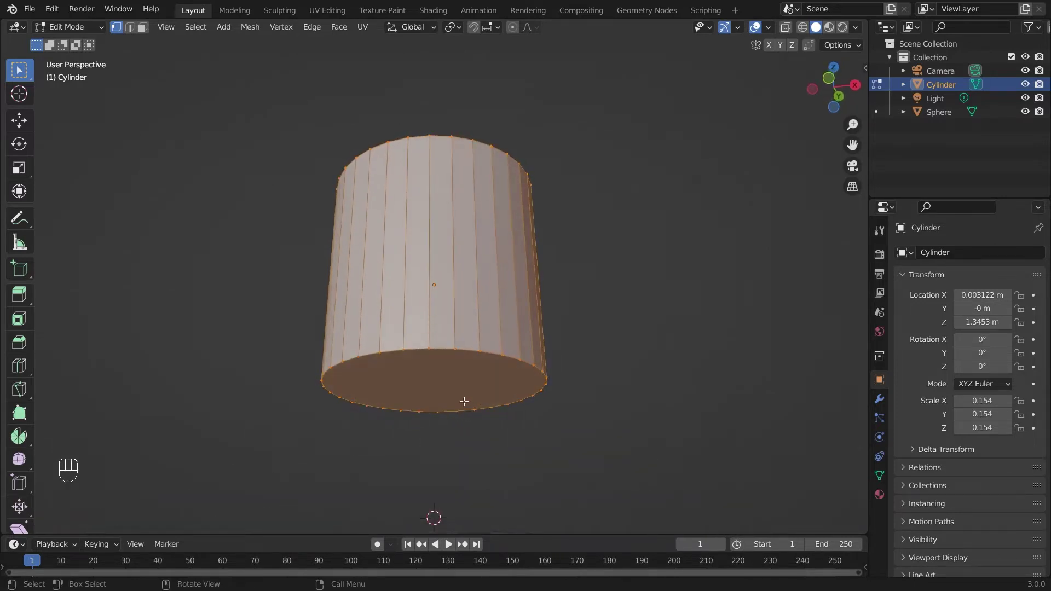
# In Edit Mode delete the cylinder's bottom face and select the open bottom edge ring.
pyautogui.click(139, 27)
pyautogui.click(449, 380)
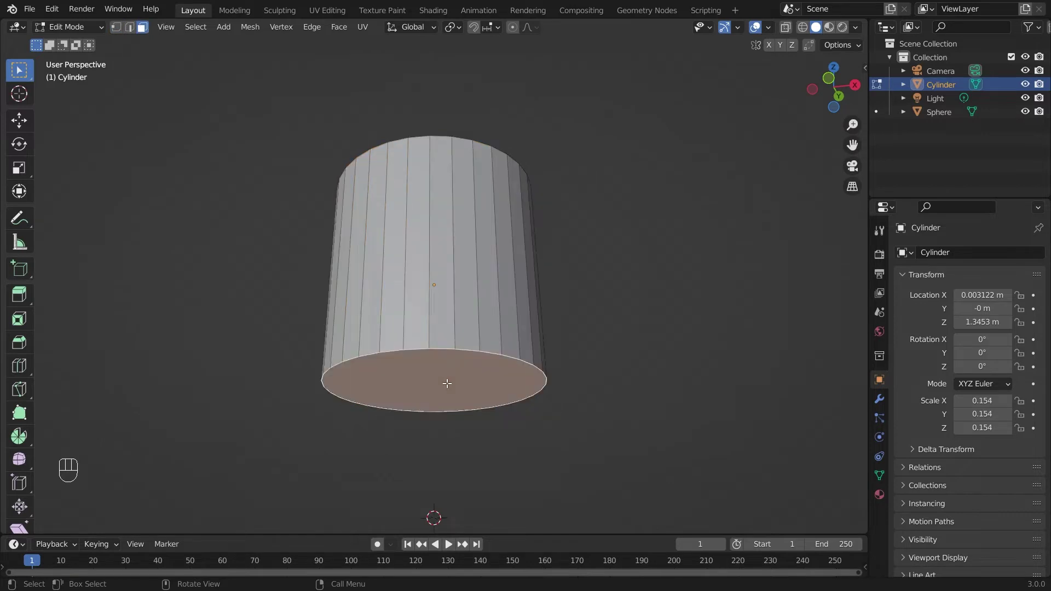
pyautogui.press('Delete')
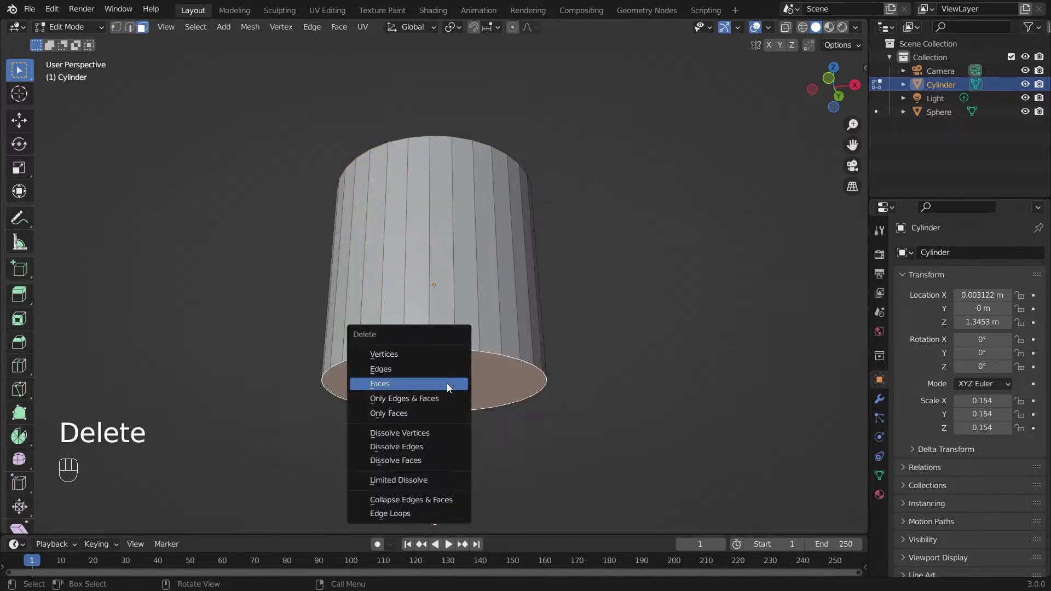
pyautogui.press('2')
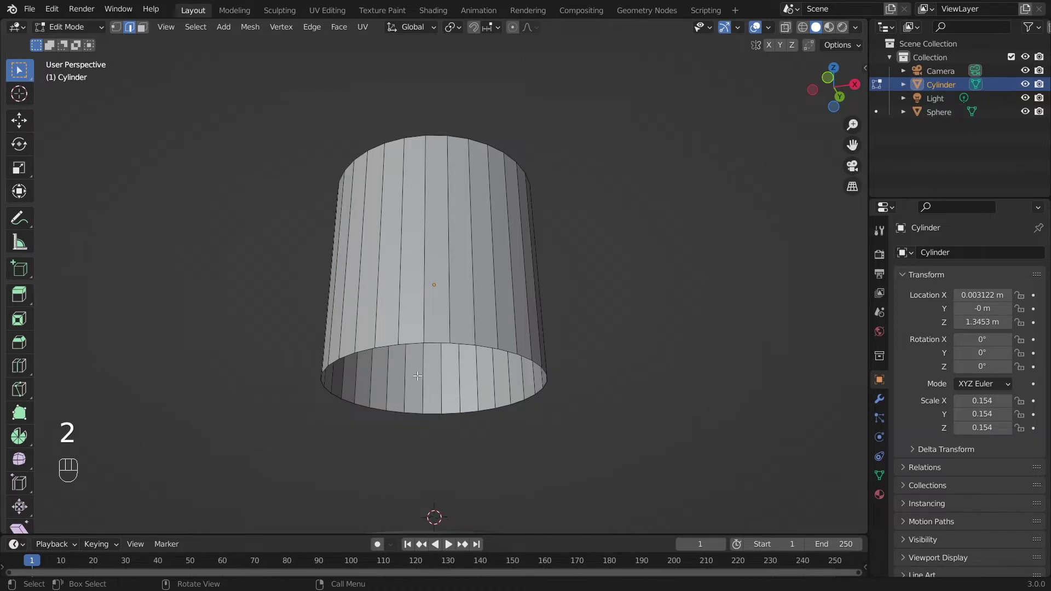
pyautogui.doubleClick(409, 339)
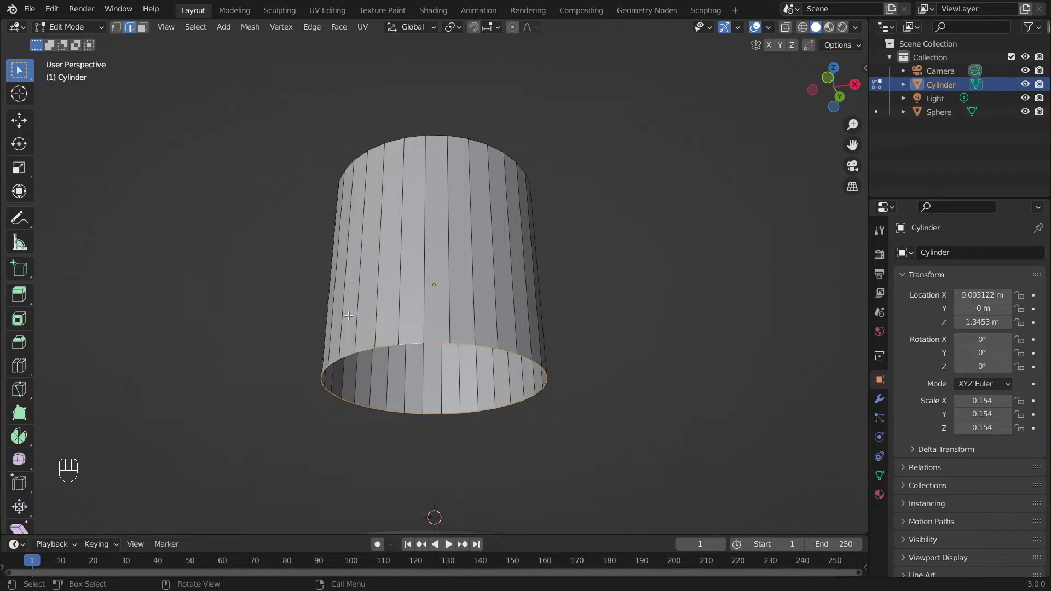
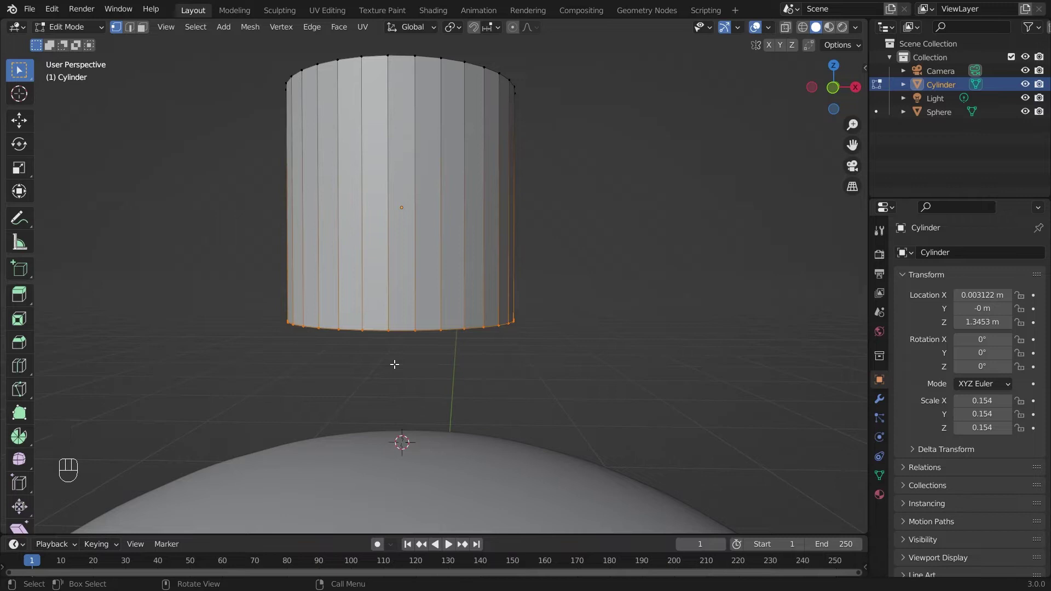
# Checker-deselect the bottom rim and raise alternating vertices along Z into a zigzag crown edge.
pyautogui.press('F3')
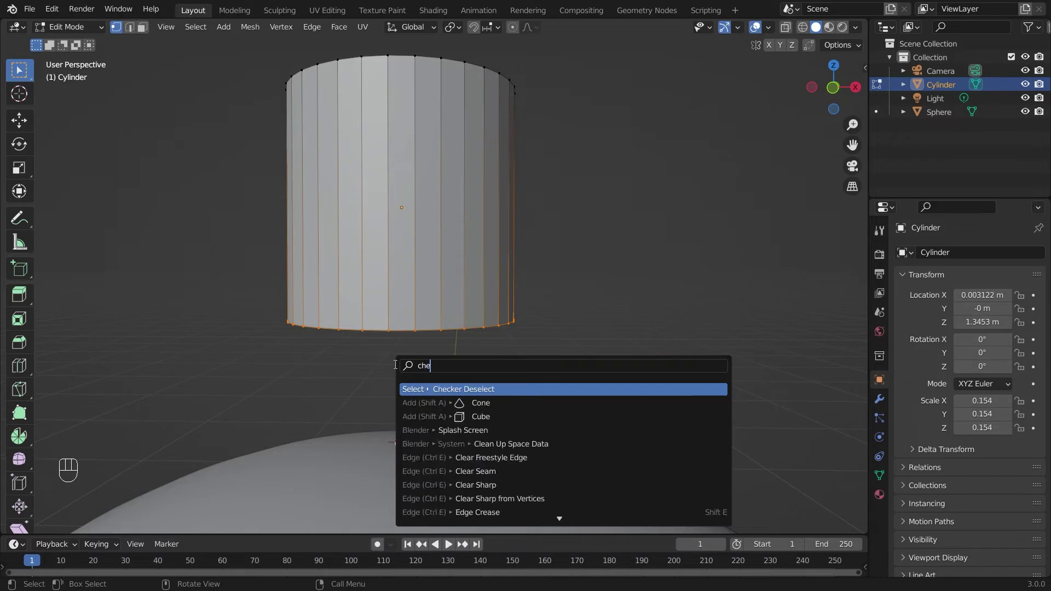
pyautogui.press('BackSpace')
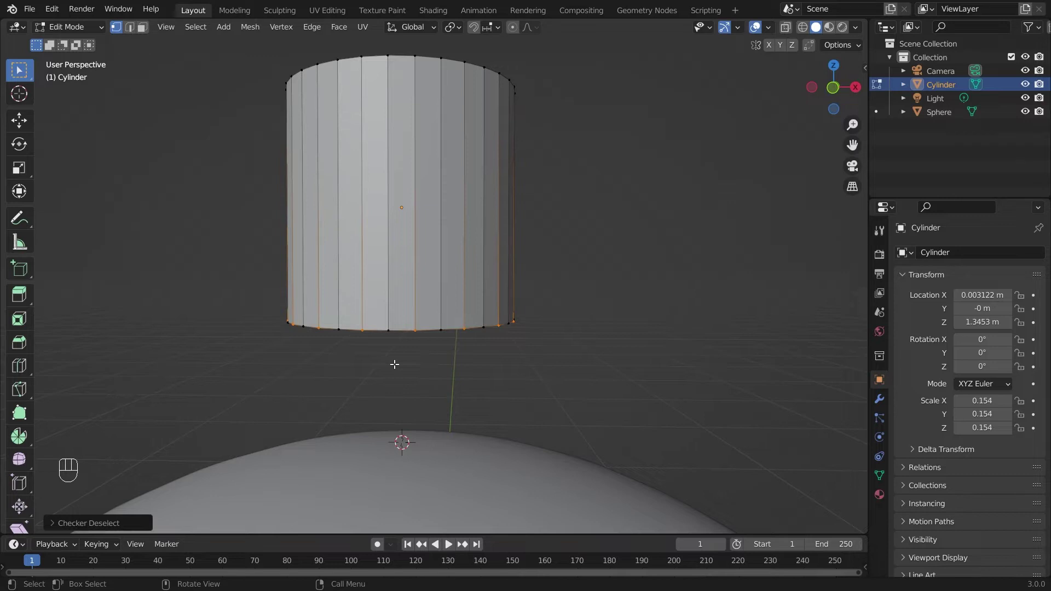
pyautogui.press('KP_1')
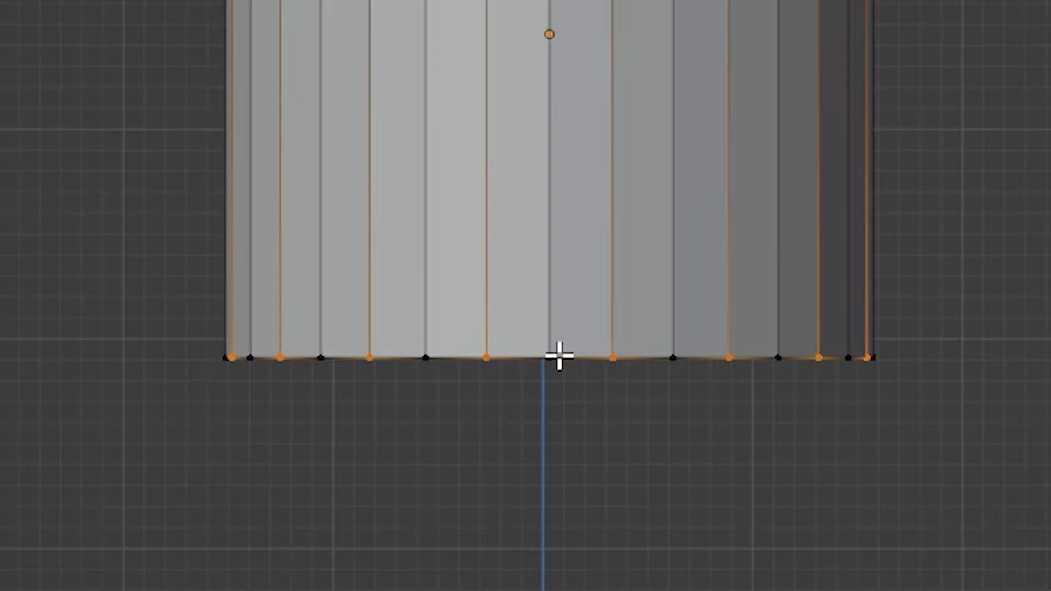
pyautogui.press('g')
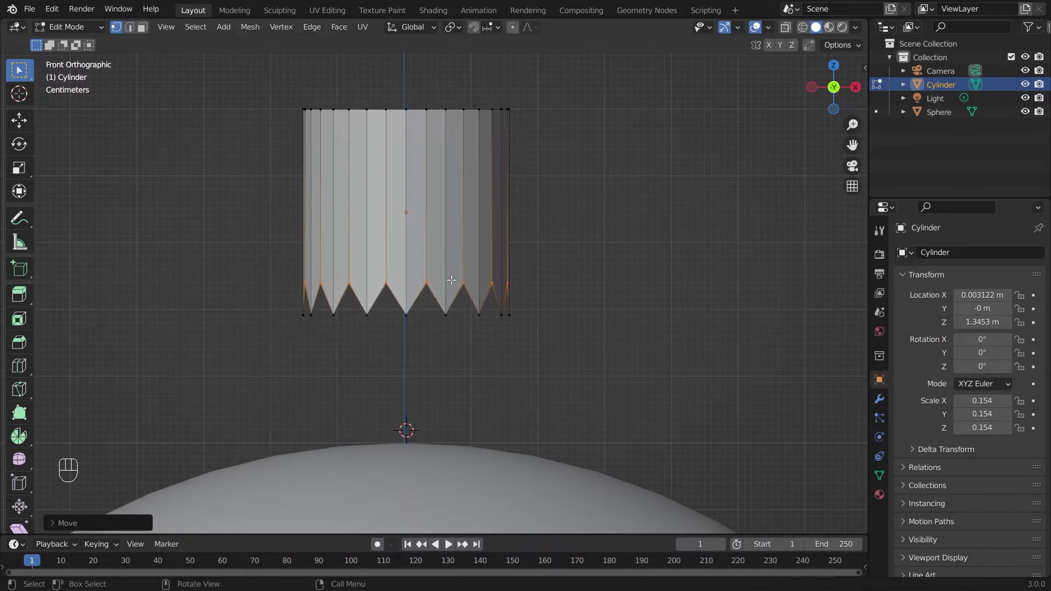
pyautogui.press('Tab')
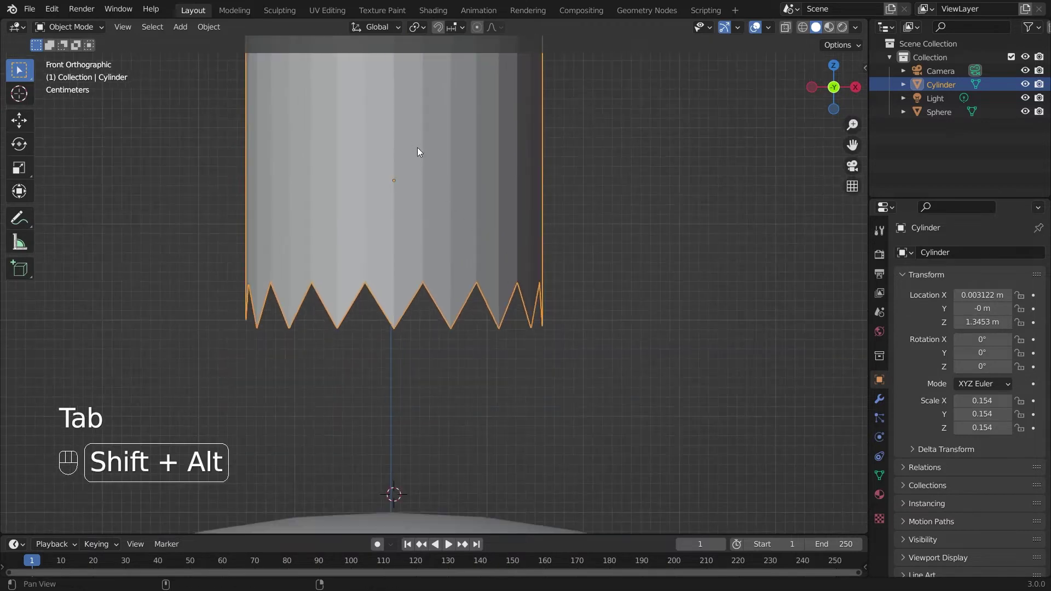
# Bevel the cap's top edge loop with Ctrl+B to round it off.
pyautogui.moveTo(441, 274); pyautogui.dragTo(446, 238)
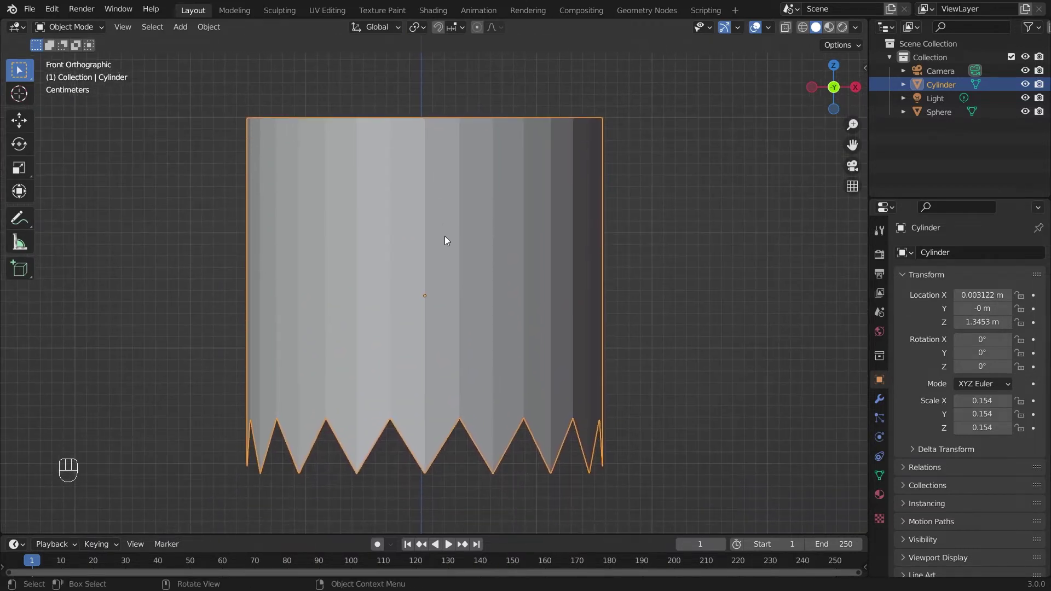
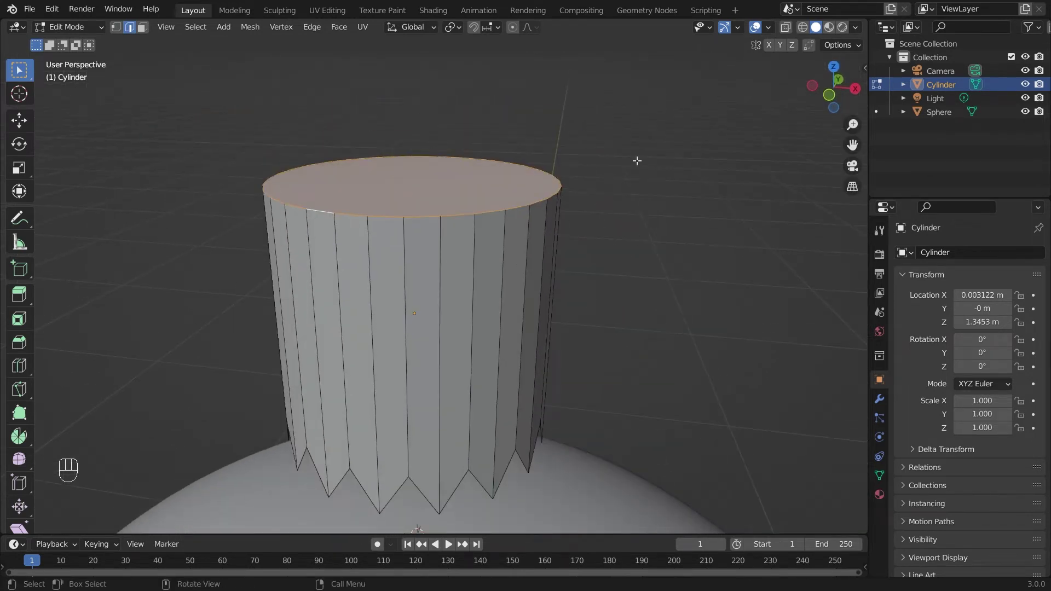
pyautogui.press('ctrl+b')
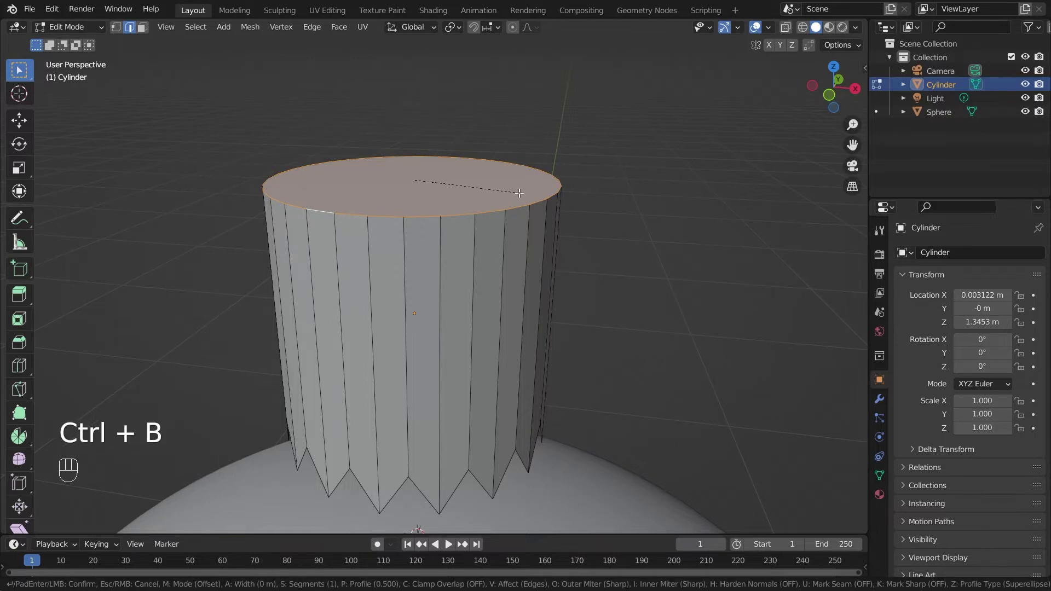
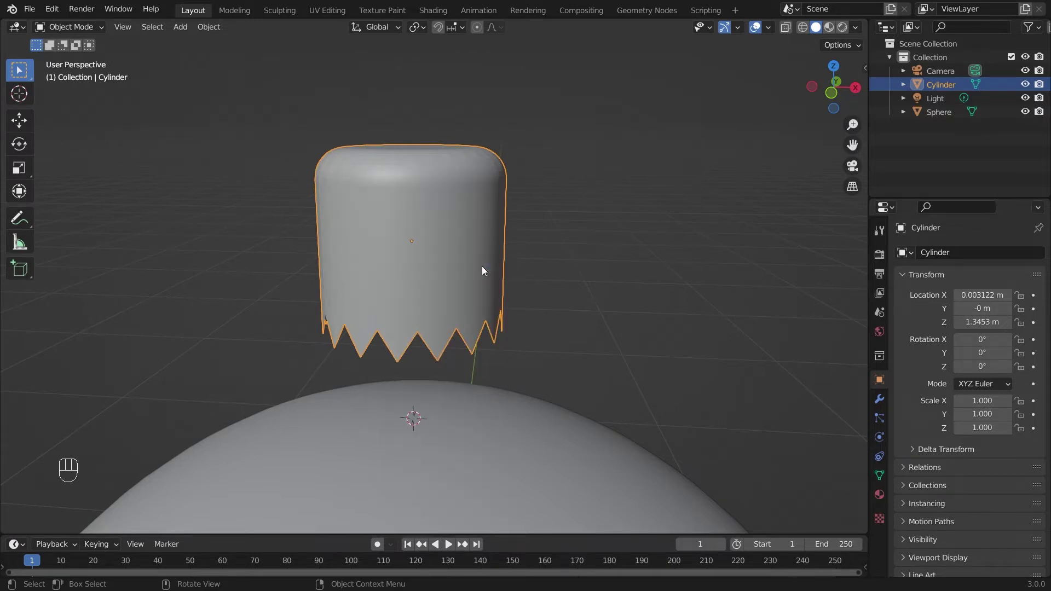
# Lower the cap along Z in front view so its zigzag rim rests on the sphere's top.
pyautogui.moveTo(487, 351); pyautogui.dragTo(481, 201)
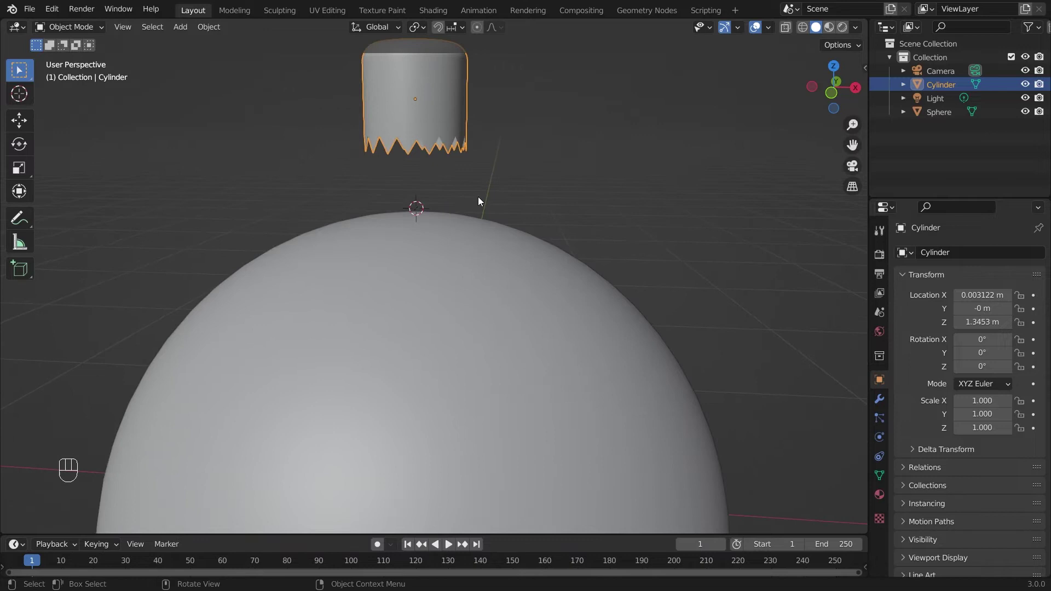
pyautogui.press('KP_1')
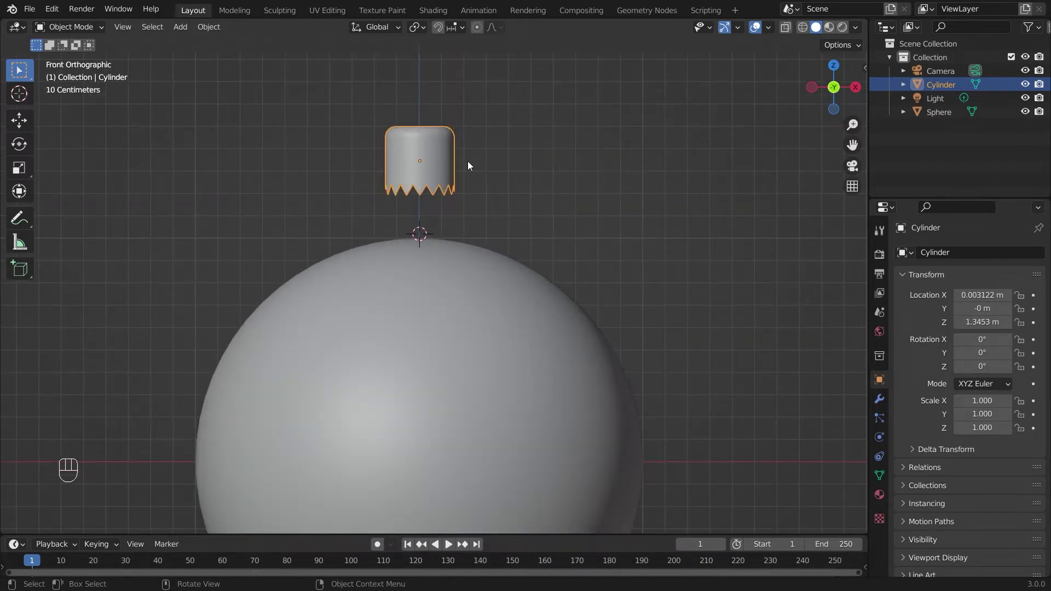
pyautogui.press('g')
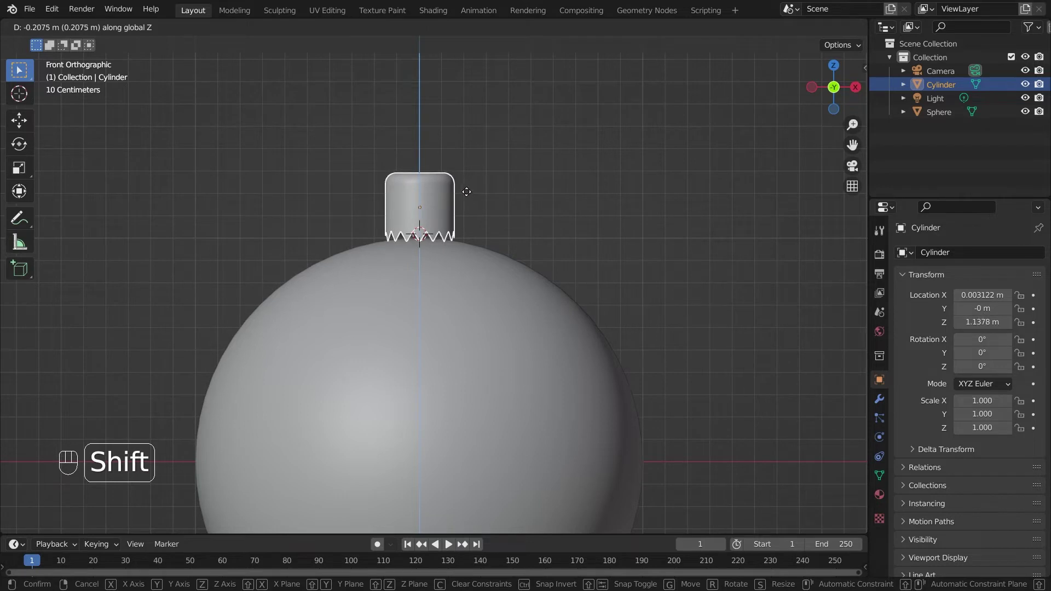
pyautogui.moveTo(451, 150); pyautogui.dragTo(487, 254)
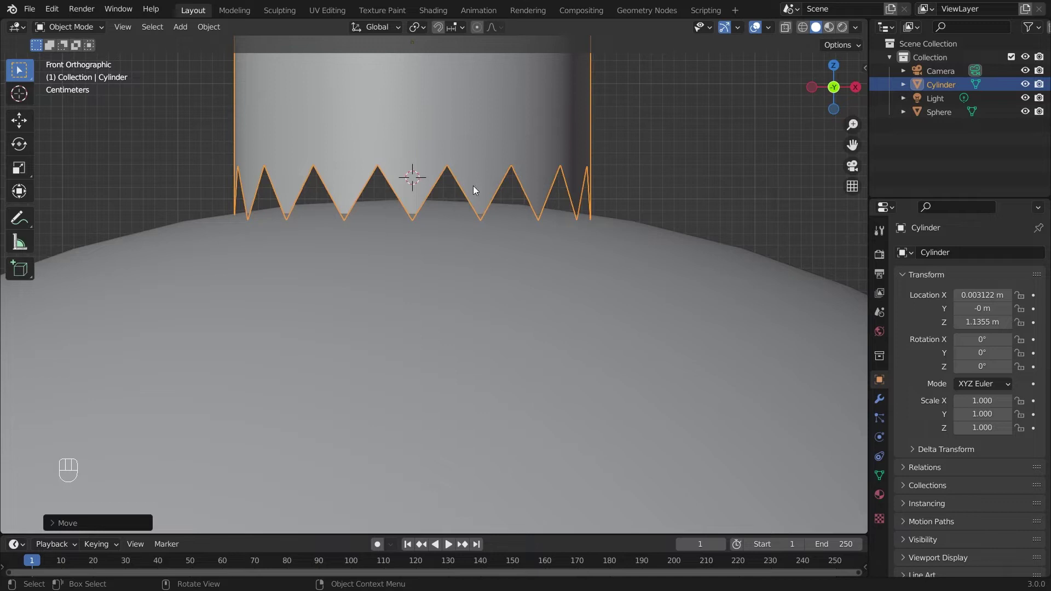
pyautogui.press('g')
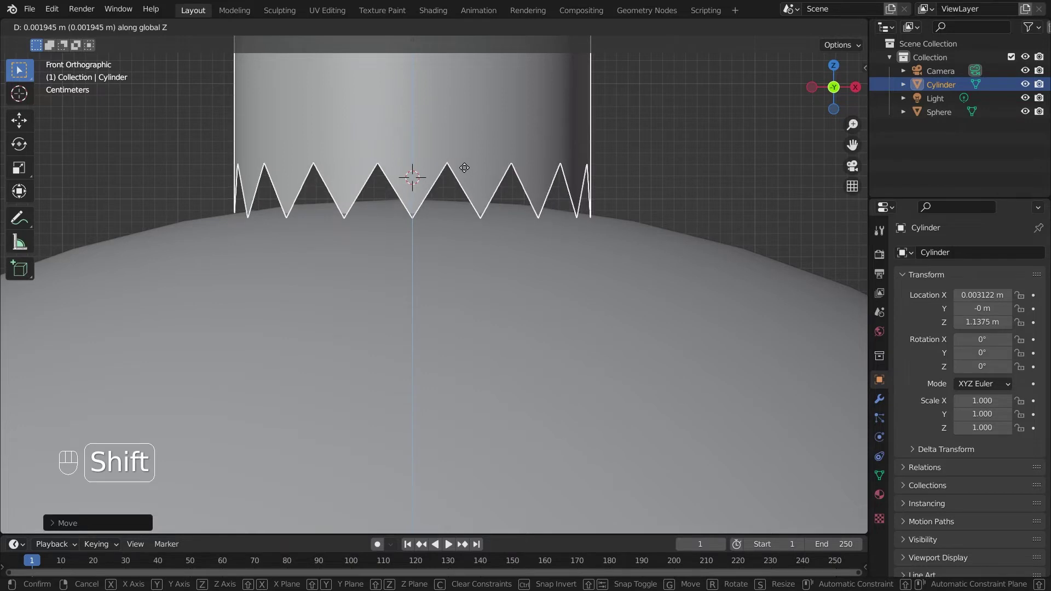
pyautogui.moveTo(568, 348); pyautogui.dragTo(415, 198)
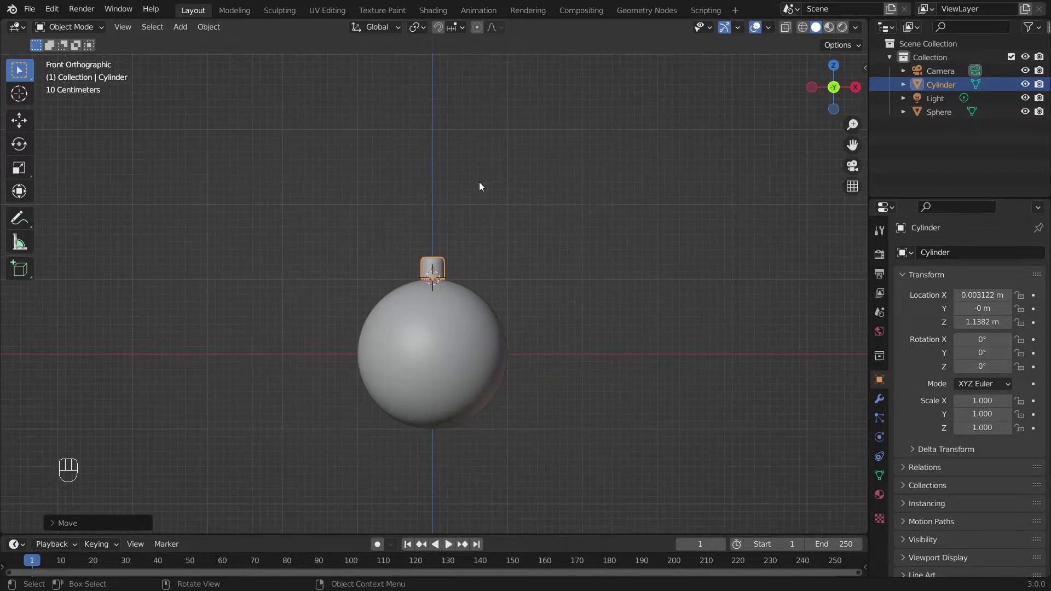
# Add a torus rotated 90° on X, shrunk to 0.115, and moved above the cap as a hanging loop.
pyautogui.press('shift+a')
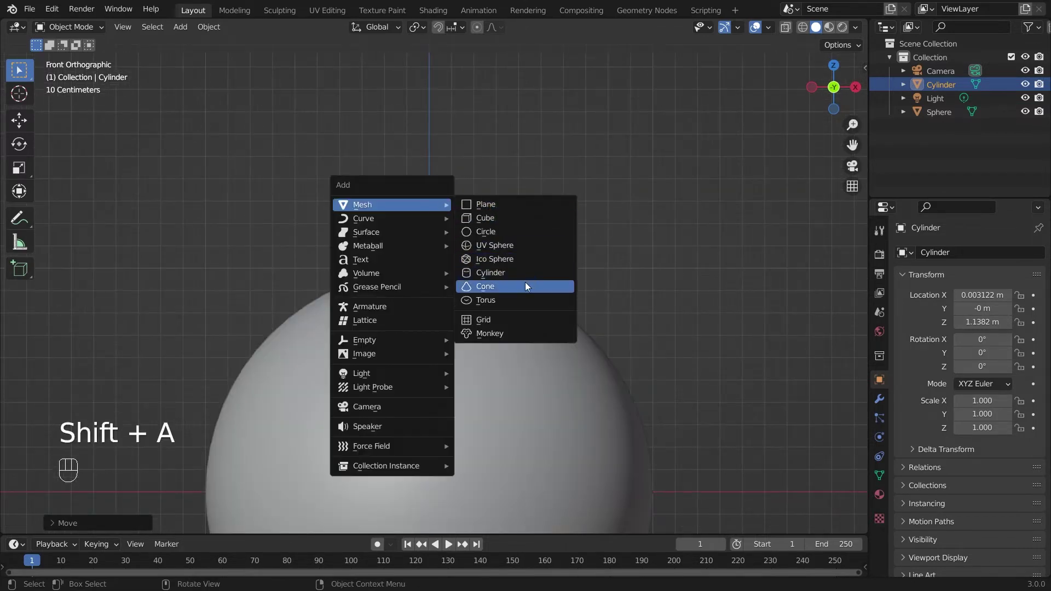
pyautogui.press('r')
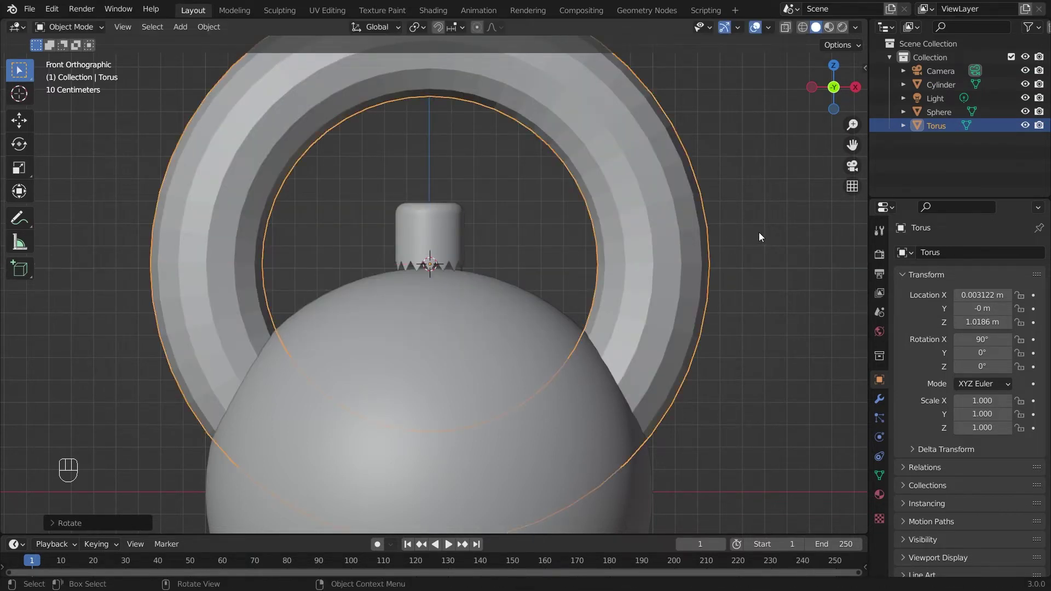
pyautogui.press('s')
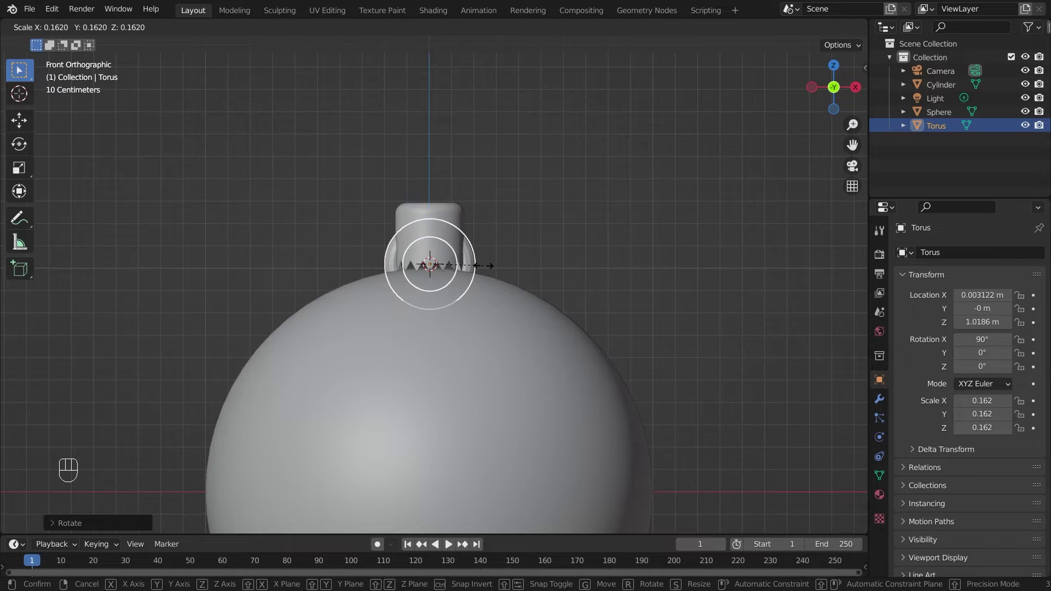
pyautogui.press('g')
pyautogui.press('s')
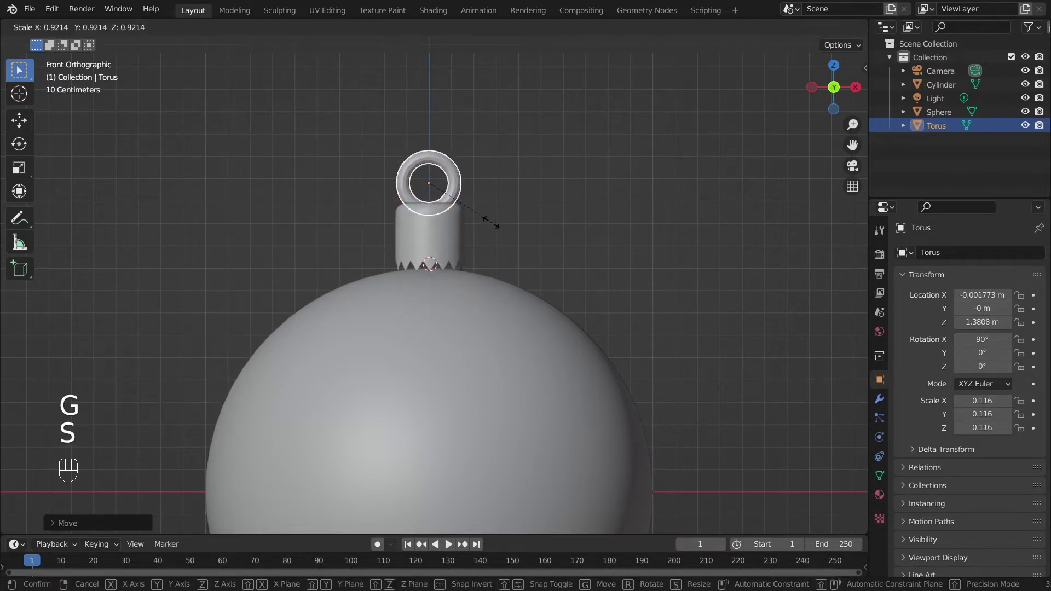
# Settle the ring atop the cap and thin its tube with Alt+S shrink/fatten in Edit Mode.
pyautogui.press('g')
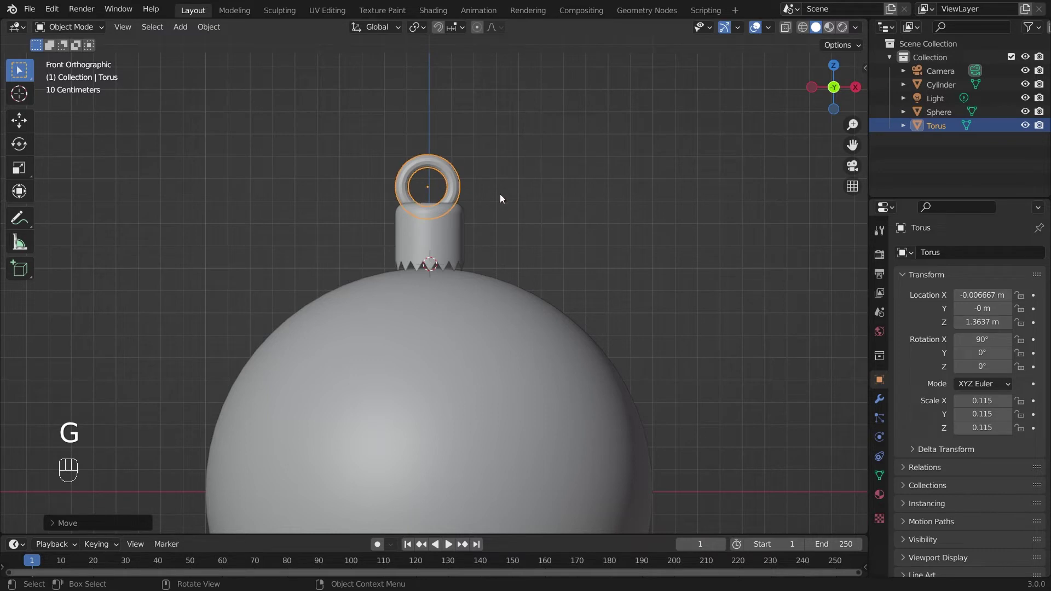
pyautogui.moveTo(532, 289); pyautogui.dragTo(508, 309)
pyautogui.moveTo(412, 326); pyautogui.dragTo(444, 300)
pyautogui.moveTo(431, 267); pyautogui.dragTo(423, 281)
pyautogui.press('Tab')
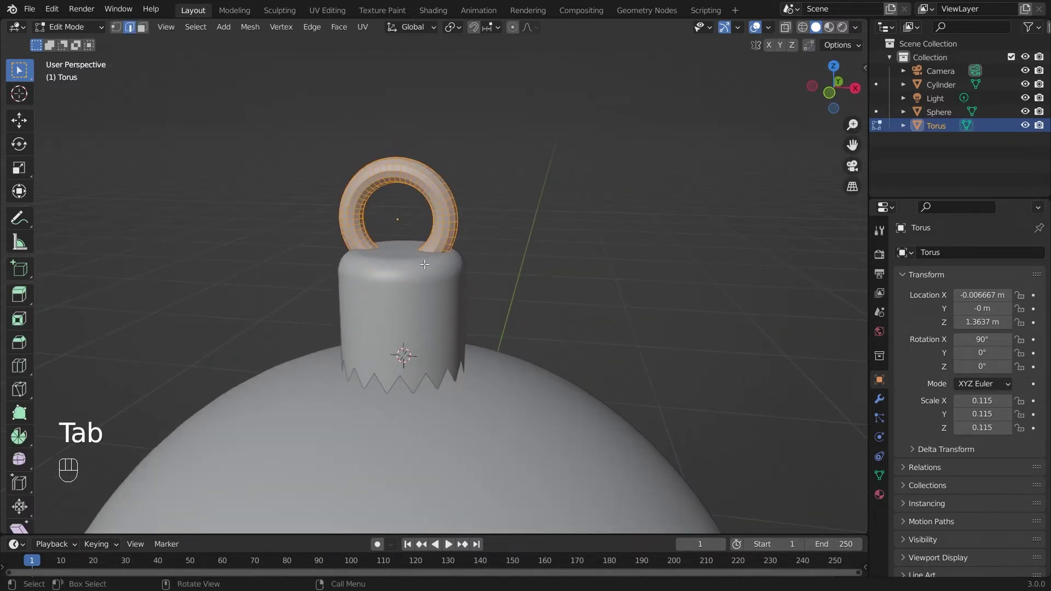
pyautogui.press('alt+s')
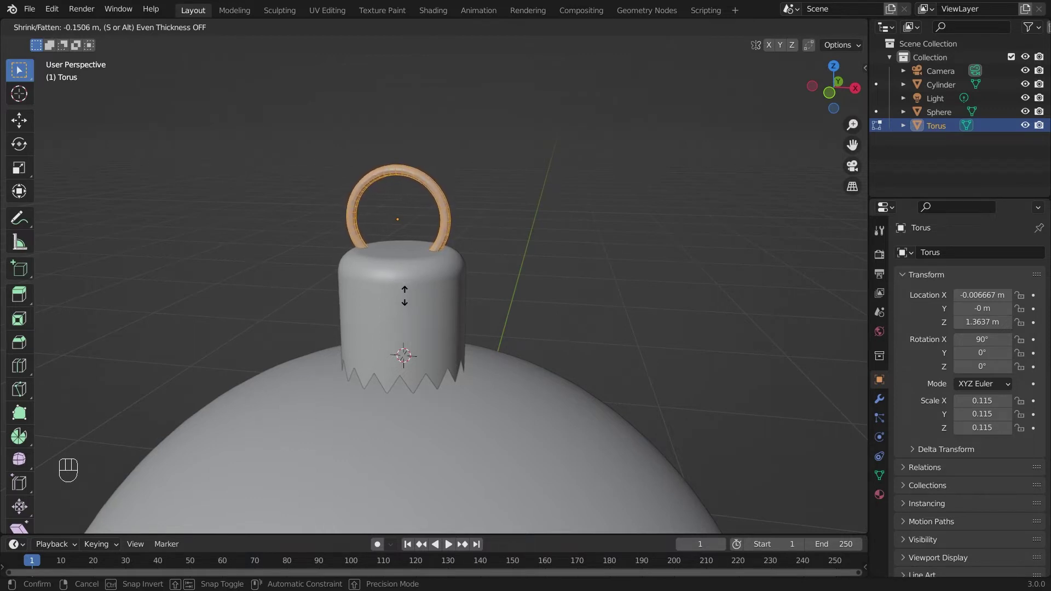
pyautogui.press('Tab')
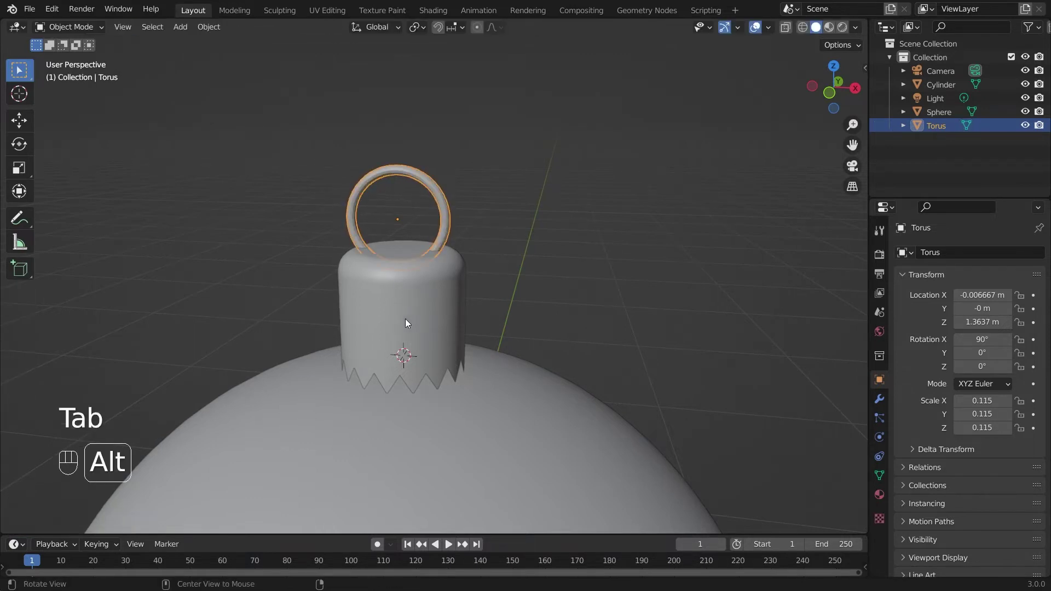
# Centre the ring sideways over the cap in front view, then select the cap.
pyautogui.moveTo(402, 325); pyautogui.dragTo(436, 304)
pyautogui.moveTo(438, 305); pyautogui.dragTo(413, 341)
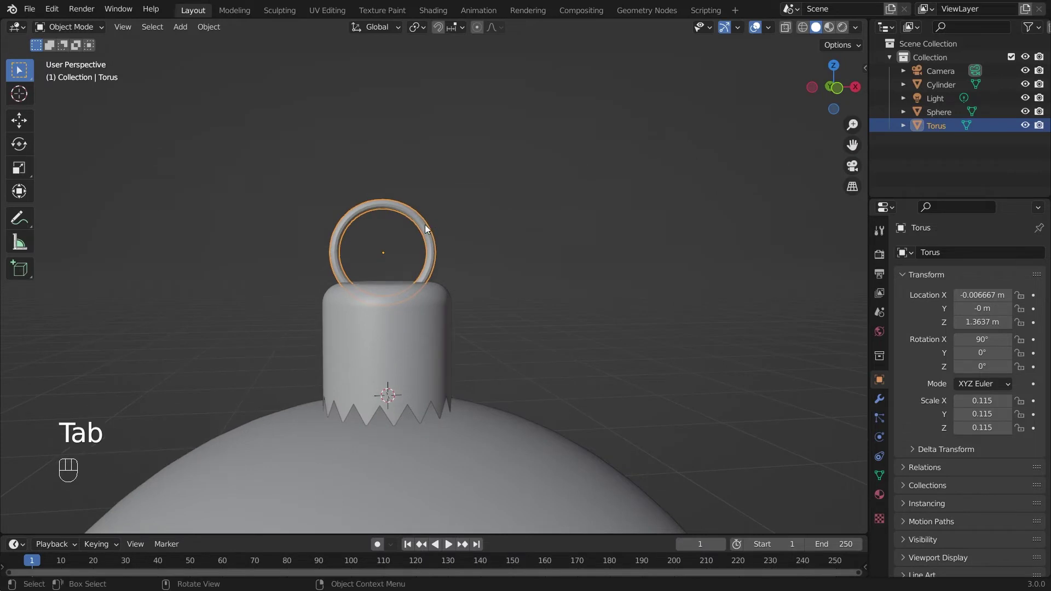
pyautogui.click(424, 229)
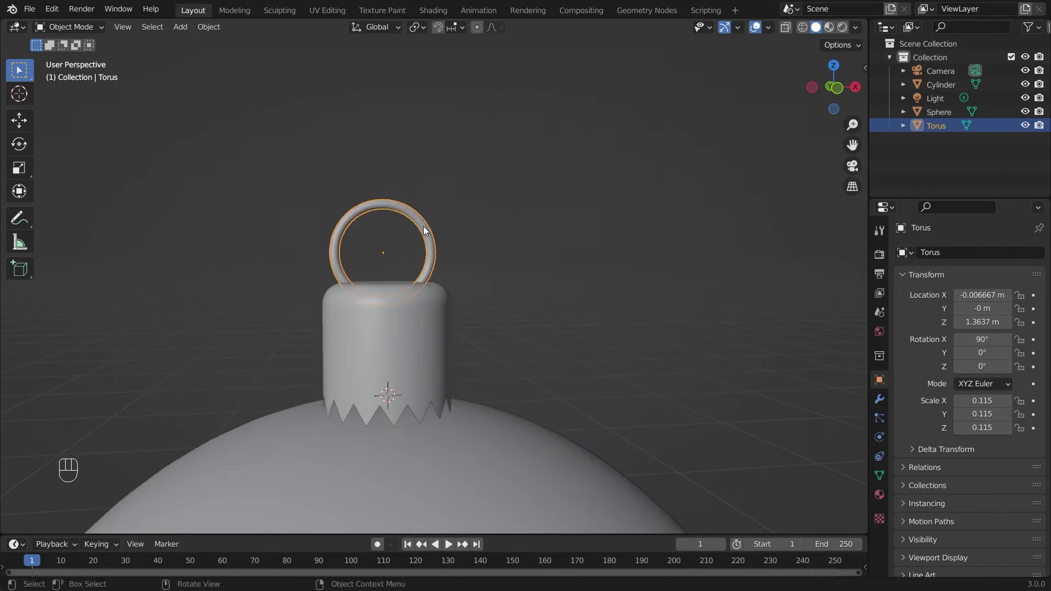
pyautogui.press('KP_1')
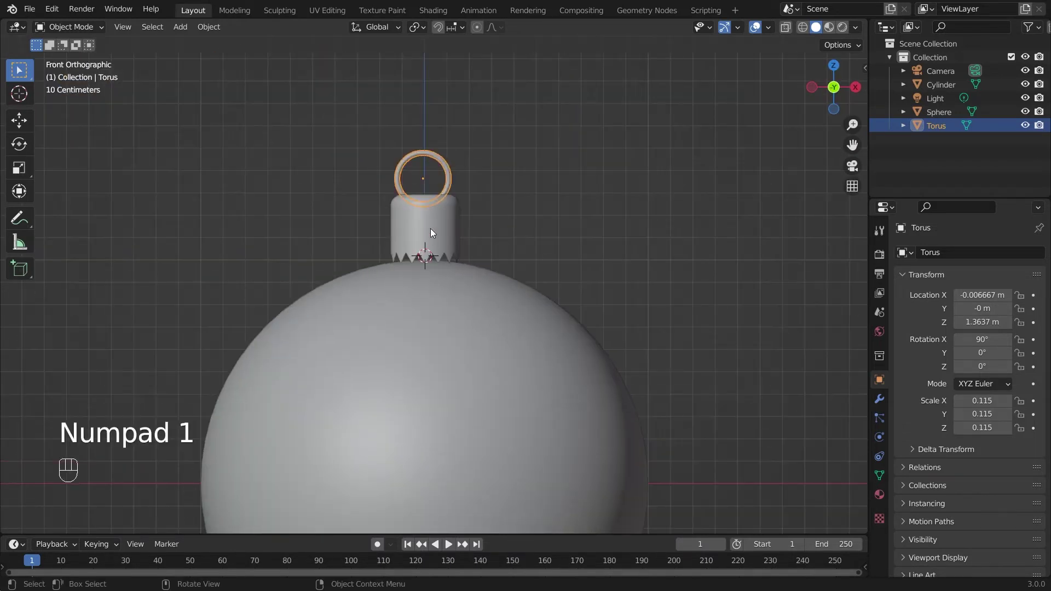
pyautogui.press('g')
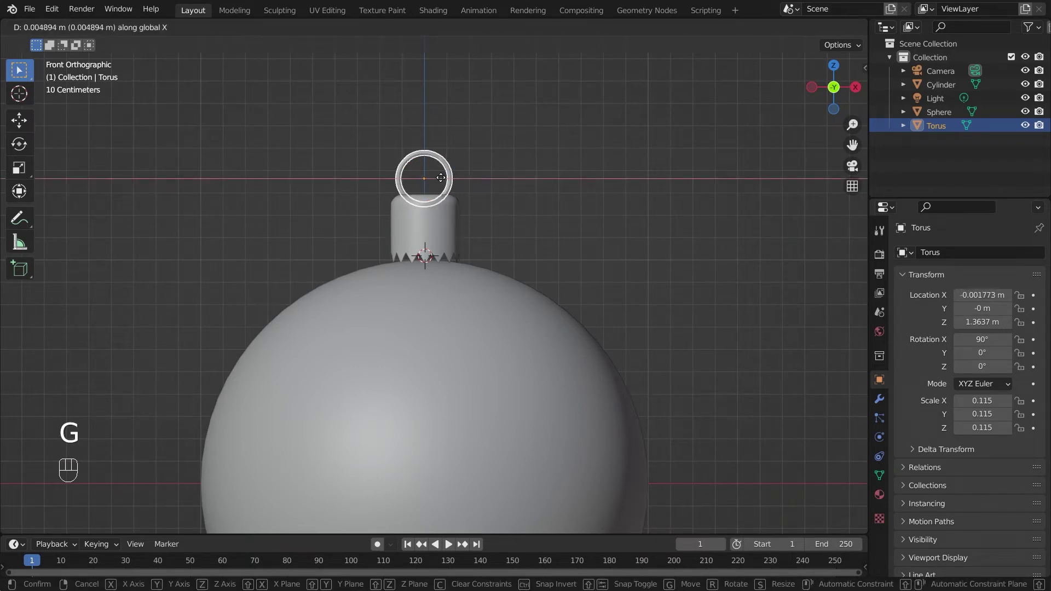
pyautogui.click(449, 233)
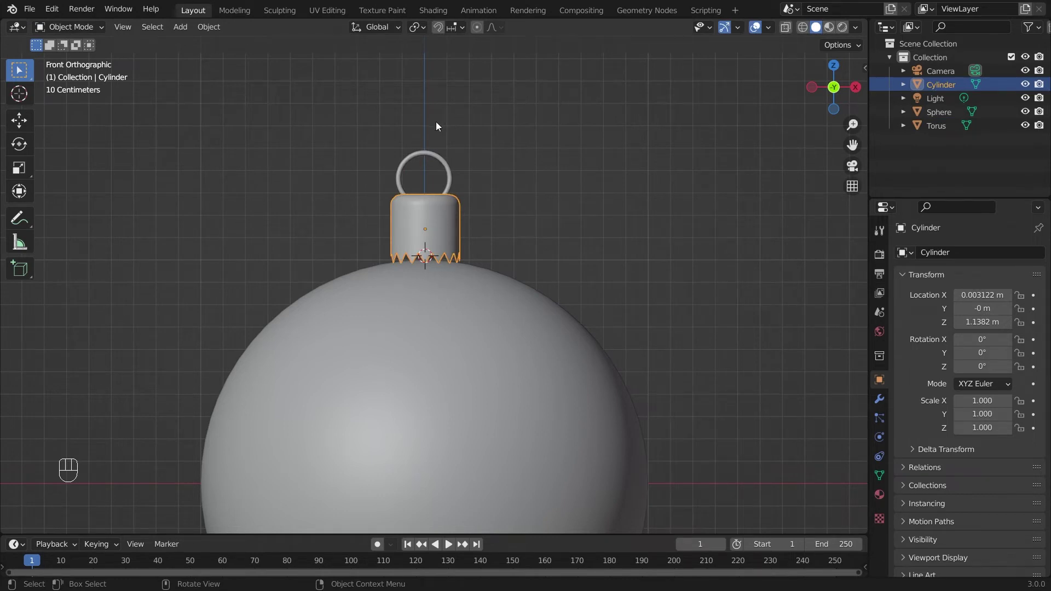
pyautogui.click(429, 155)
pyautogui.moveTo(427, 235); pyautogui.dragTo(437, 375)
pyautogui.moveTo(437, 375); pyautogui.dragTo(390, 335)
pyautogui.moveTo(403, 347); pyautogui.dragTo(511, 290)
pyautogui.moveTo(505, 288); pyautogui.dragTo(522, 259)
pyautogui.moveTo(494, 303); pyautogui.dragTo(435, 365)
pyautogui.click(436, 276)
pyautogui.middleClick(479, 358)
pyautogui.moveTo(475, 358); pyautogui.dragTo(482, 361)
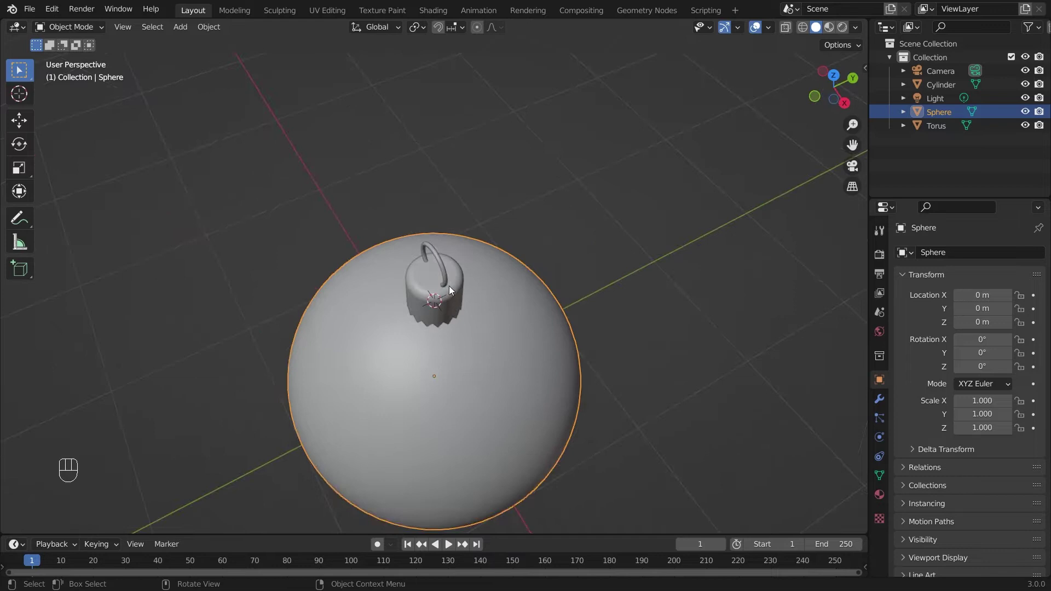
# Add a plane shrunk to cap size and raise it along Z to sit inside the hanging ring.
pyautogui.press('shift+a')
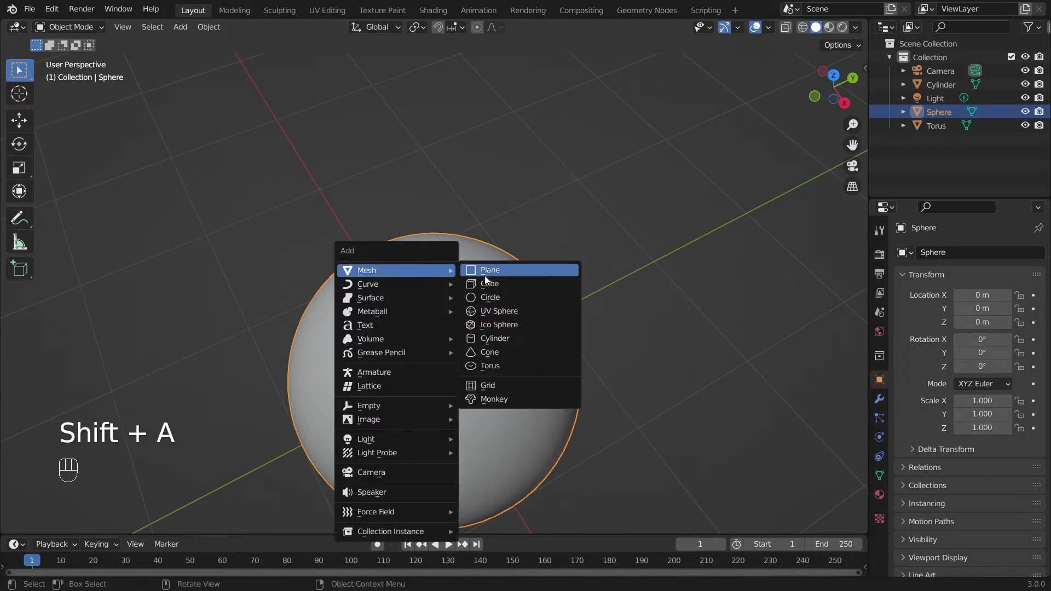
pyautogui.press('s')
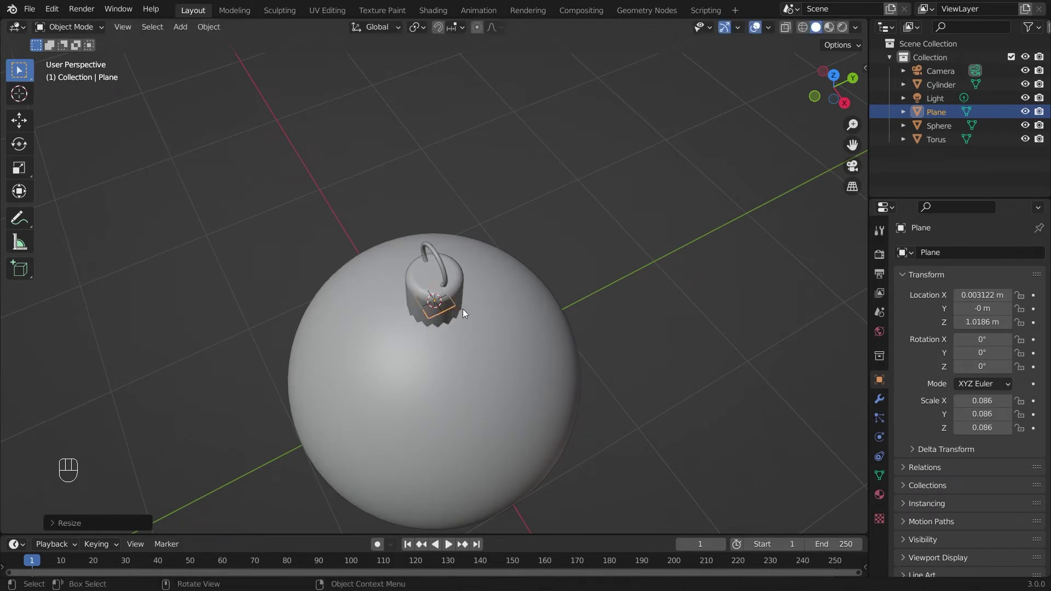
pyautogui.moveTo(440, 361); pyautogui.dragTo(462, 317)
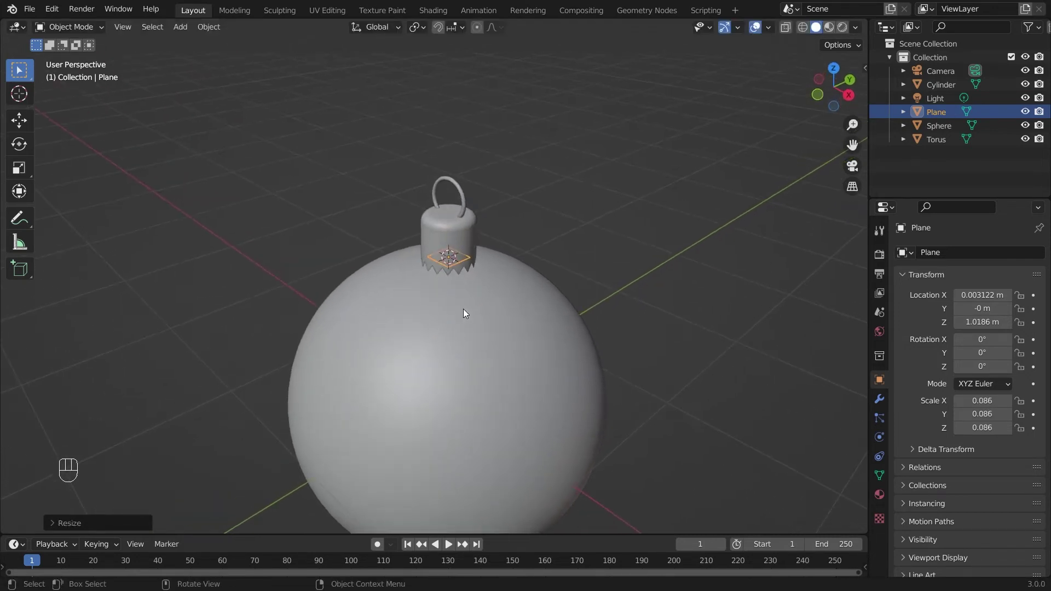
pyautogui.press('g')
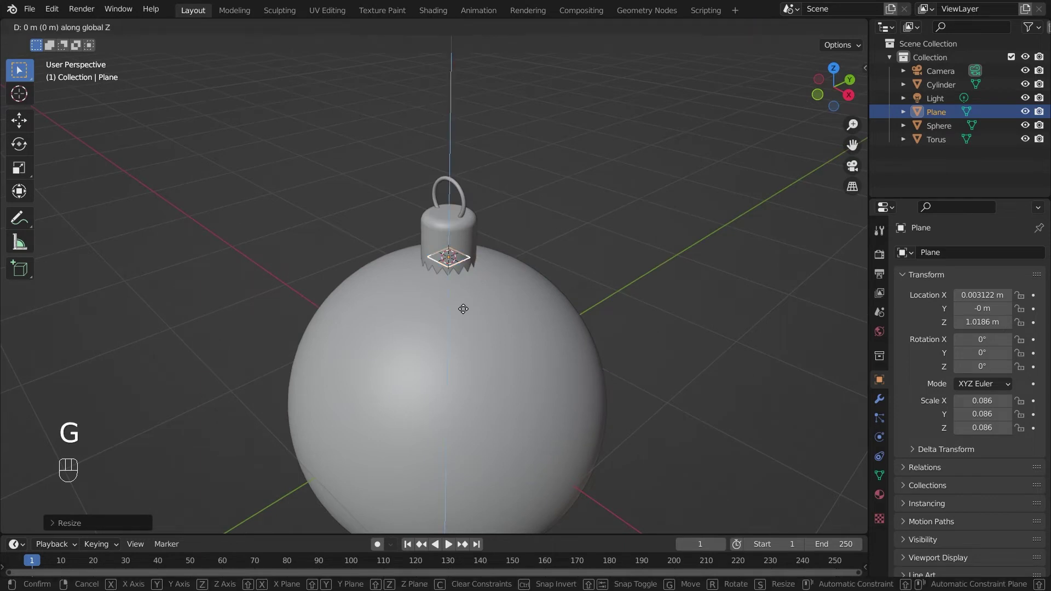
pyautogui.moveTo(459, 291); pyautogui.dragTo(495, 315)
pyautogui.moveTo(387, 343); pyautogui.dragTo(479, 193)
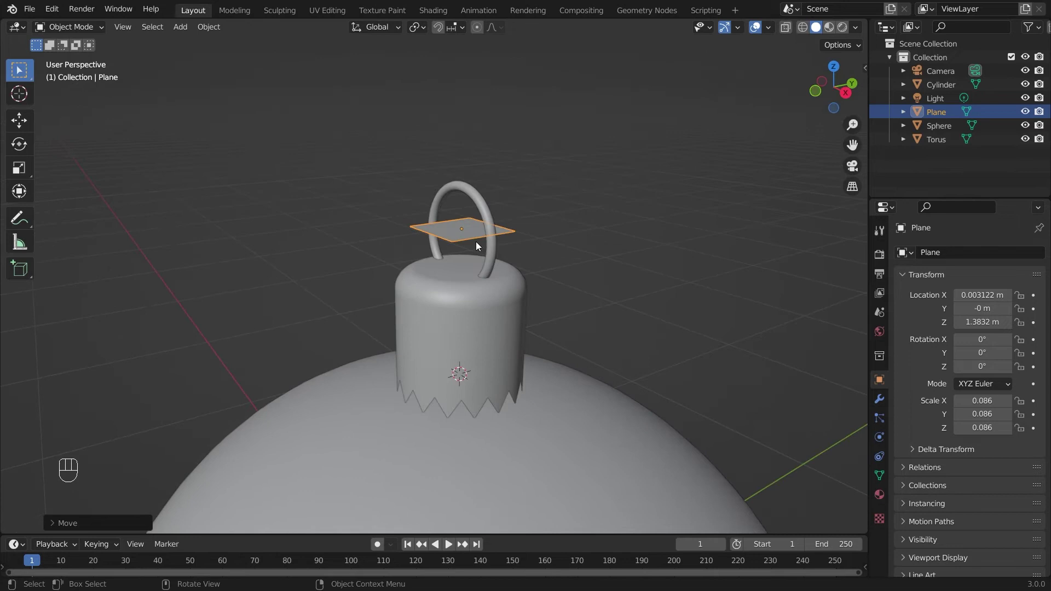
# Narrow the plane along Y to 0.052 and enter Edit Mode on it.
pyautogui.press('s')
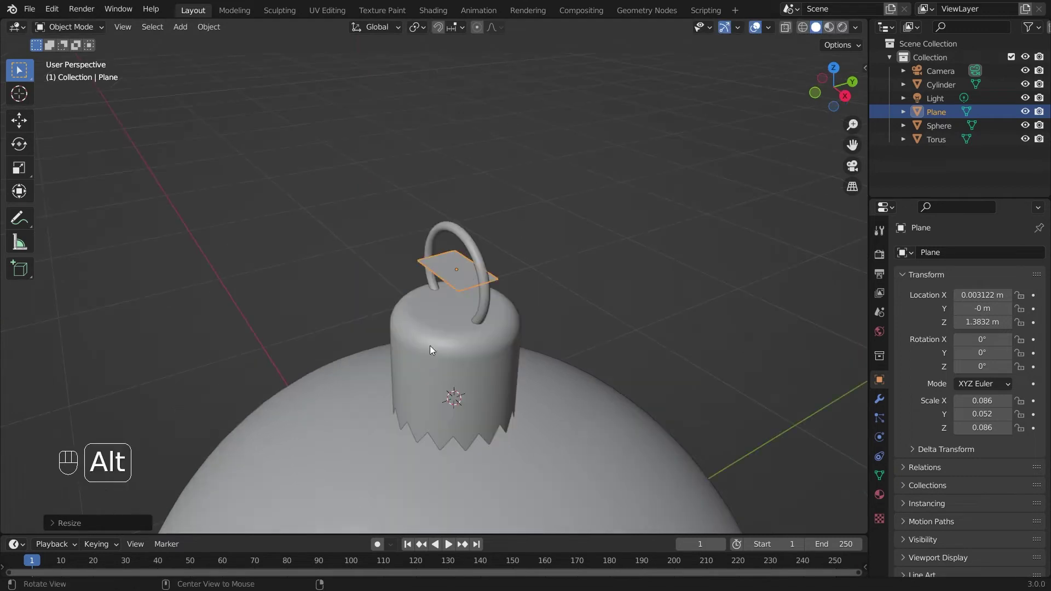
pyautogui.press('Tab')
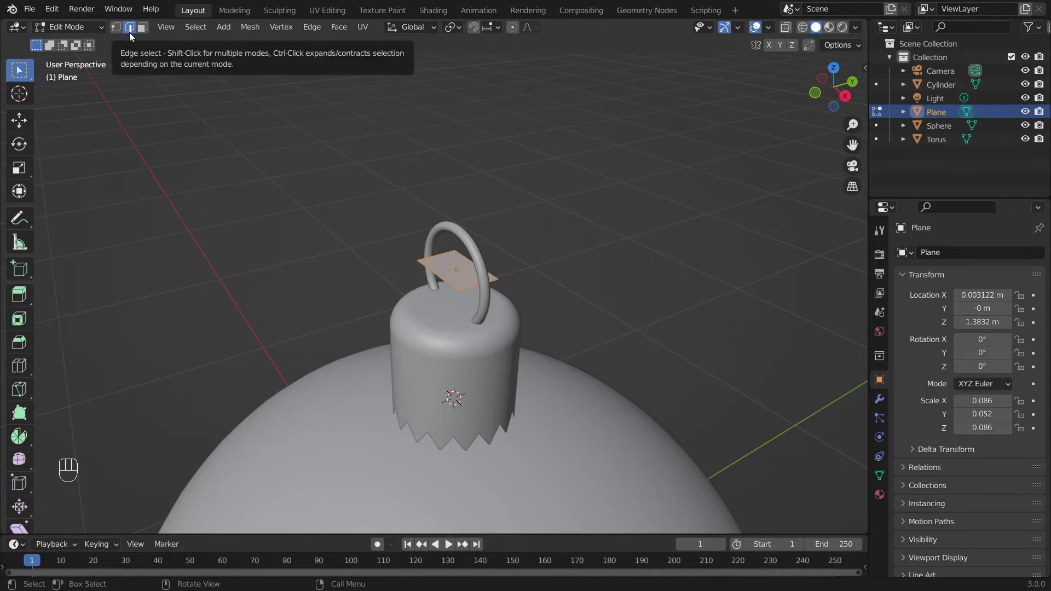
# Extrude the plane's top edge far upward into a long ribbon strip, viewed from the front.
pyautogui.press('2')
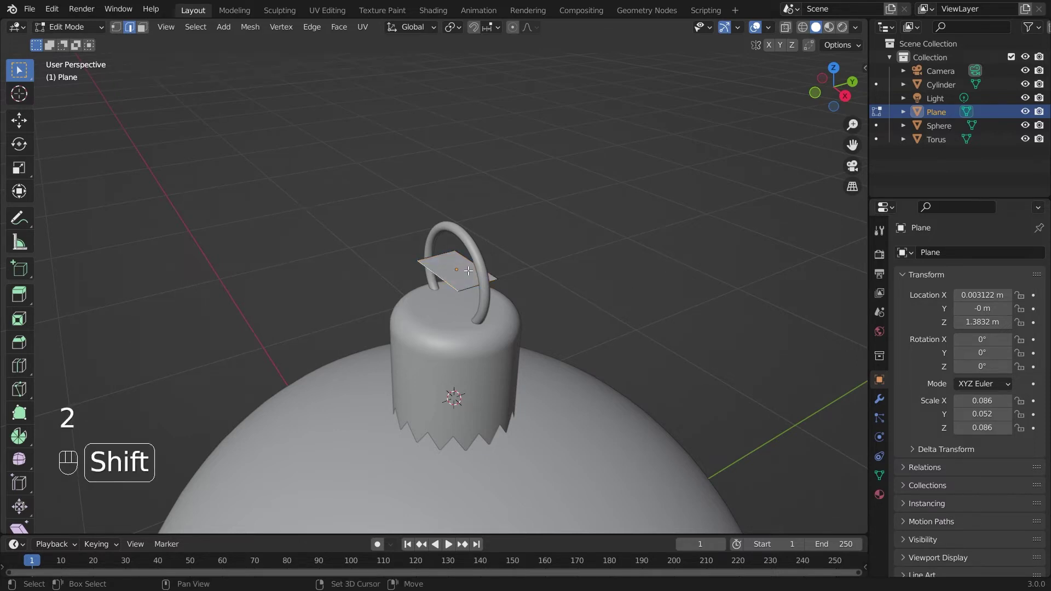
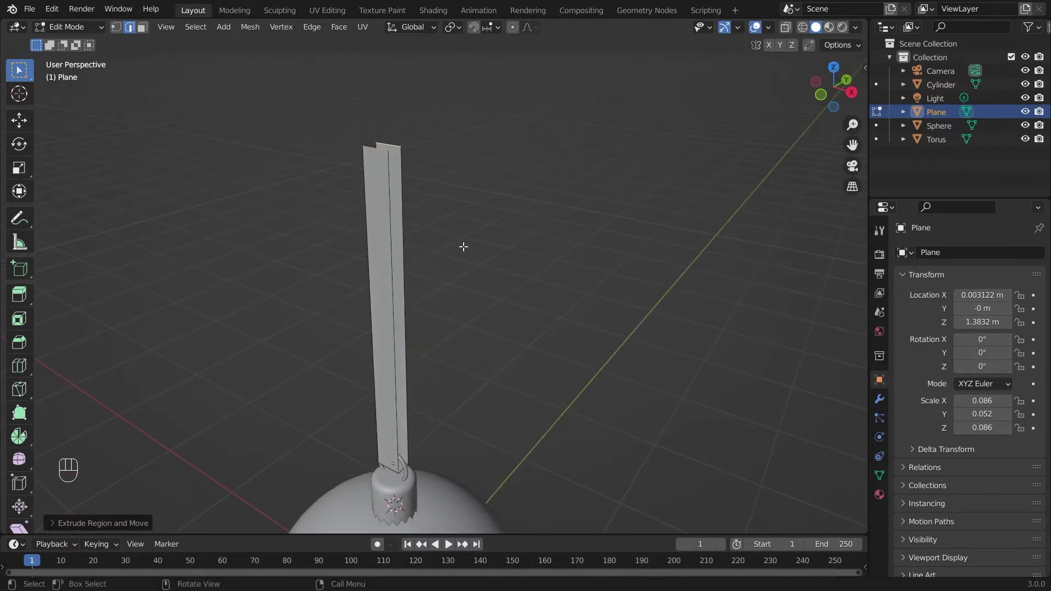
pyautogui.press('alt+a')
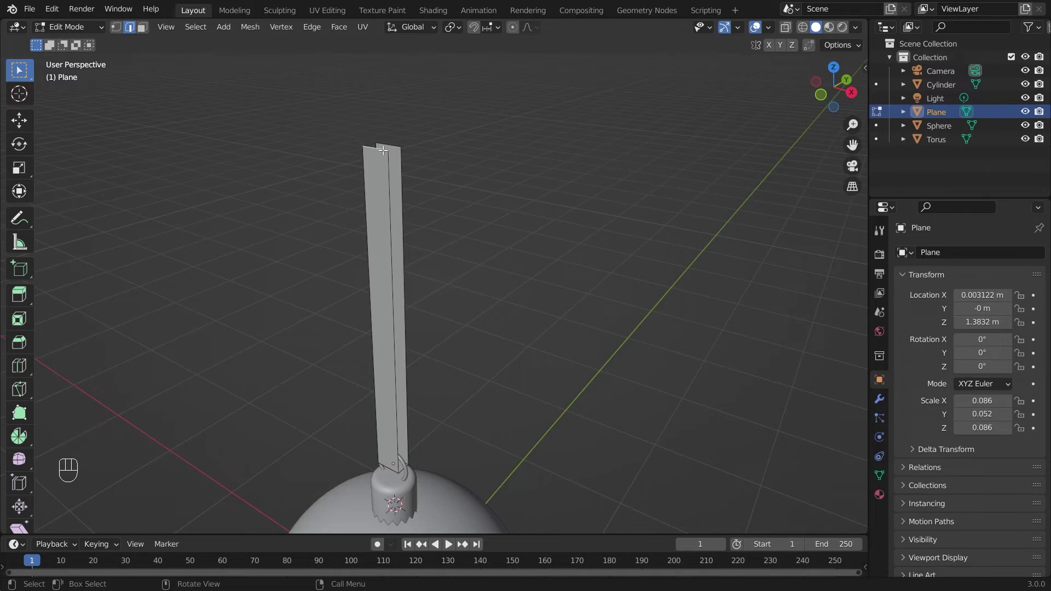
pyautogui.press('KP_1')
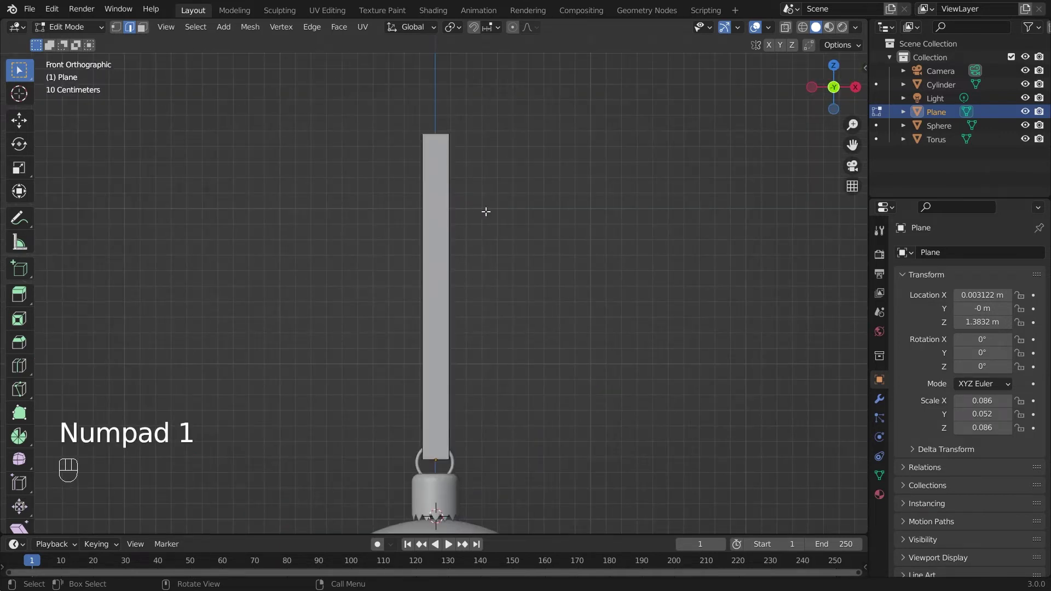
# Move the ribbon's two top edges apart so it forks into a V above the ring.
pyautogui.press('g')
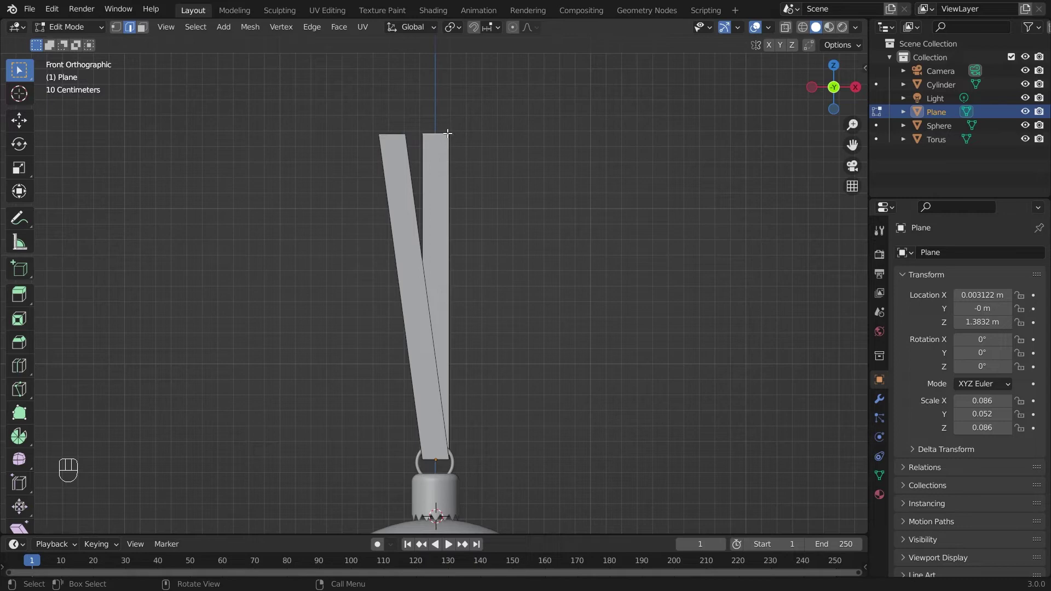
pyautogui.press('g')
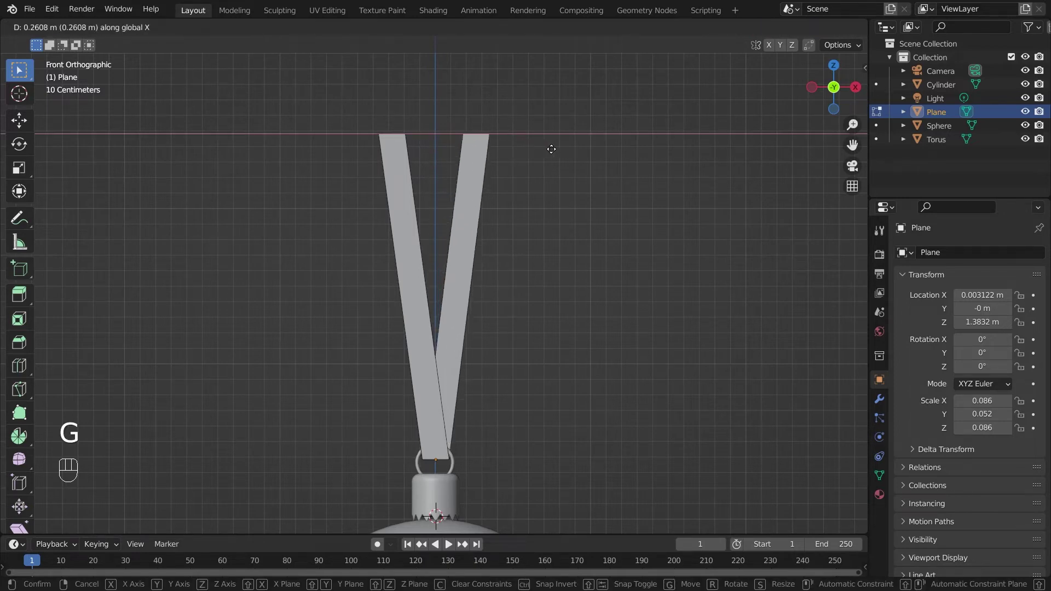
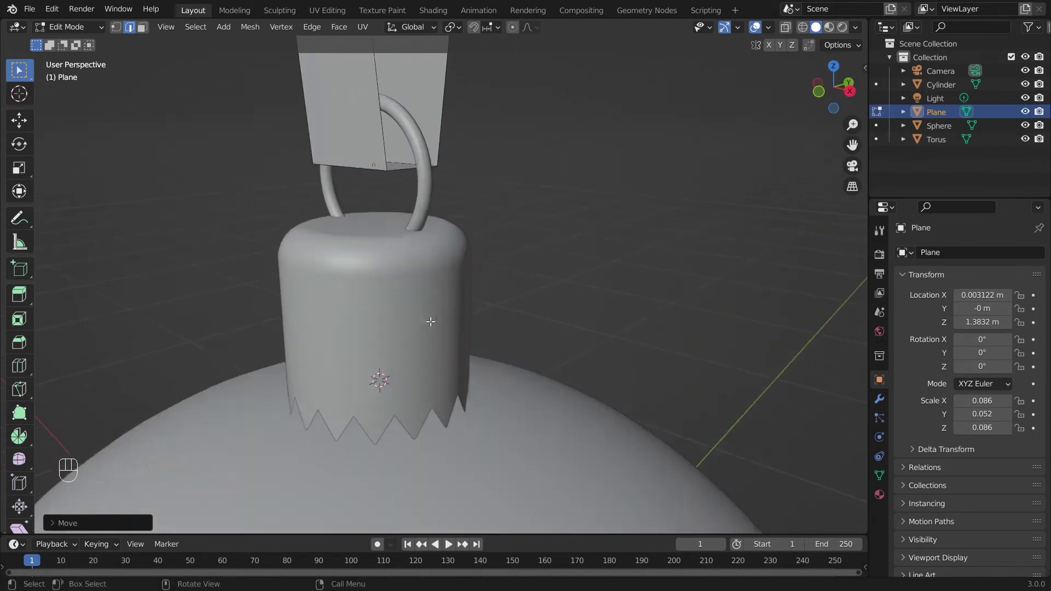
# Apply the ribbon's scale (Ctrl+A) and return to editing its geometry.
pyautogui.moveTo(409, 255); pyautogui.dragTo(413, 296)
pyautogui.press('Tab')
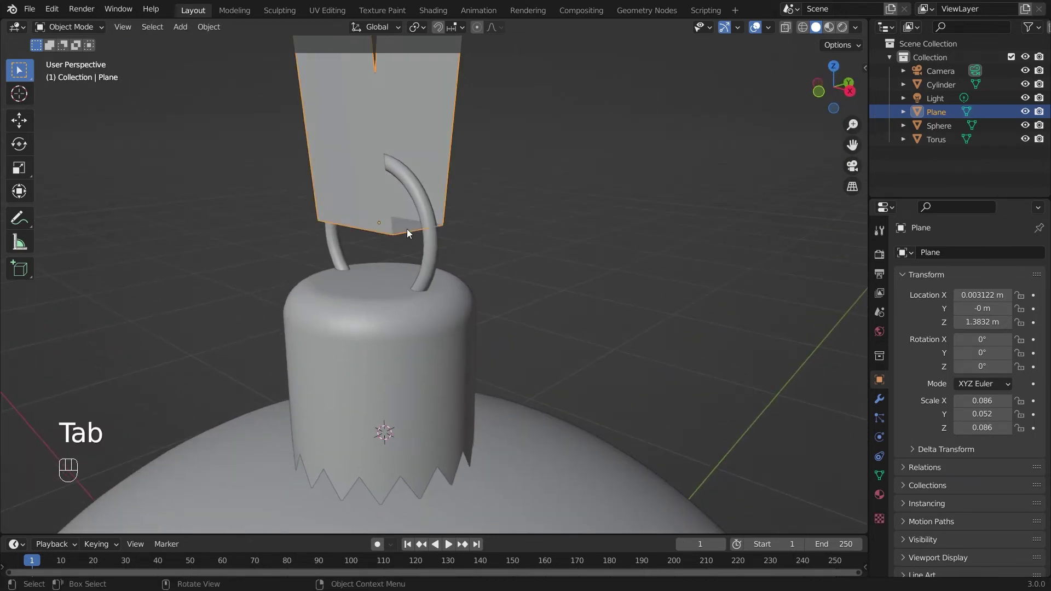
pyautogui.press('ctrl+a')
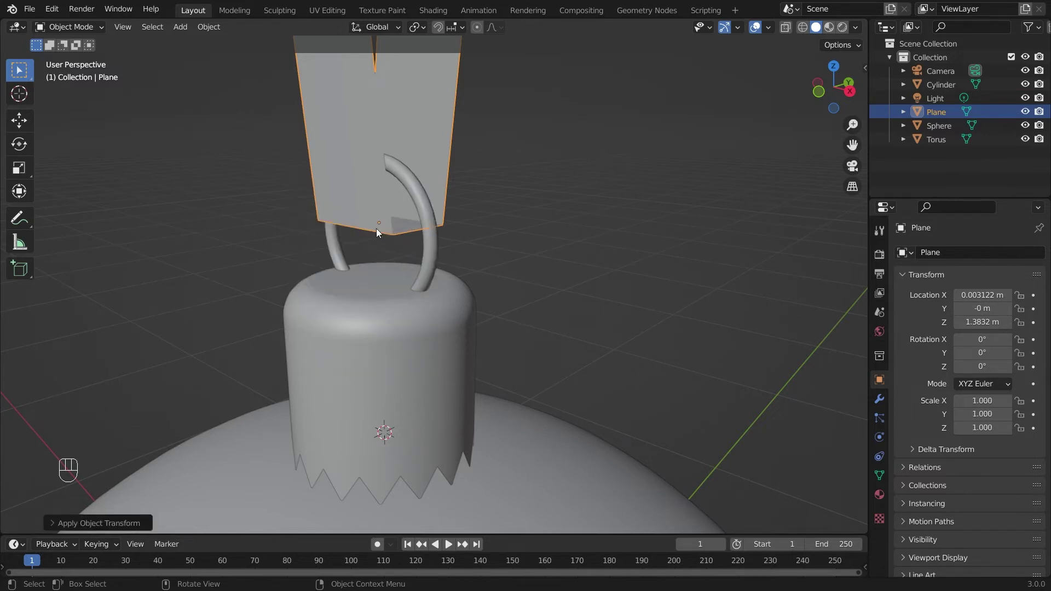
pyautogui.press('Tab')
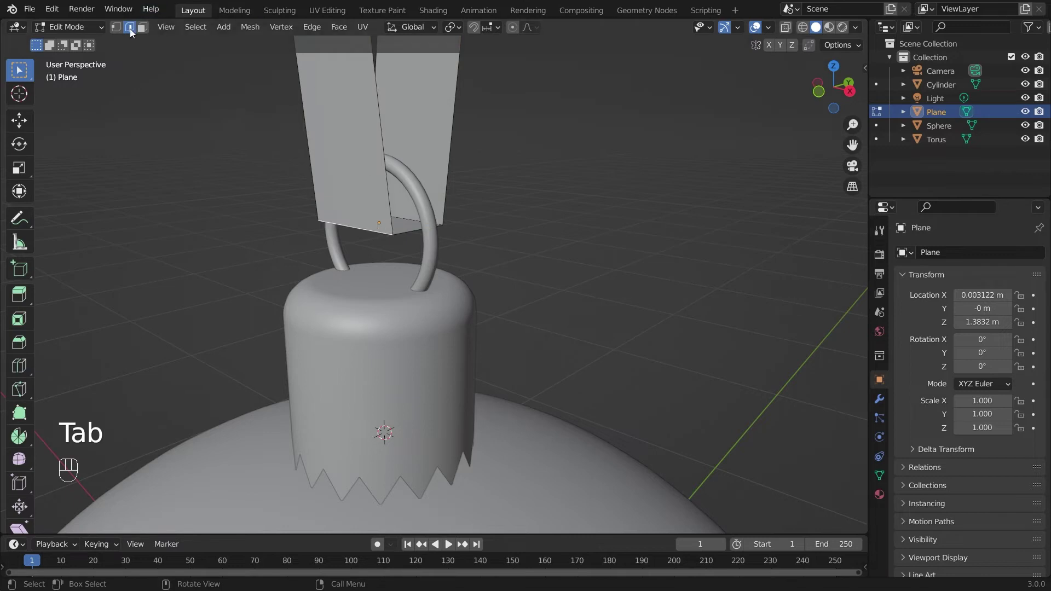
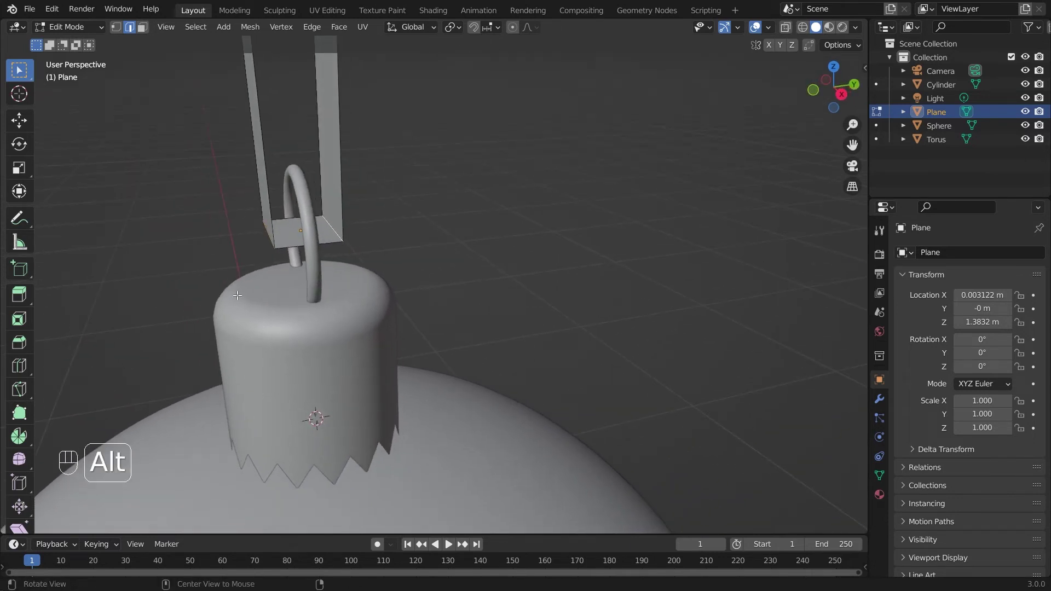
# Bevel the ribbon's bottom edge into a rounded fold looping through the ring.
pyautogui.moveTo(265, 308); pyautogui.dragTo(333, 296)
pyautogui.press('ctrl+b')
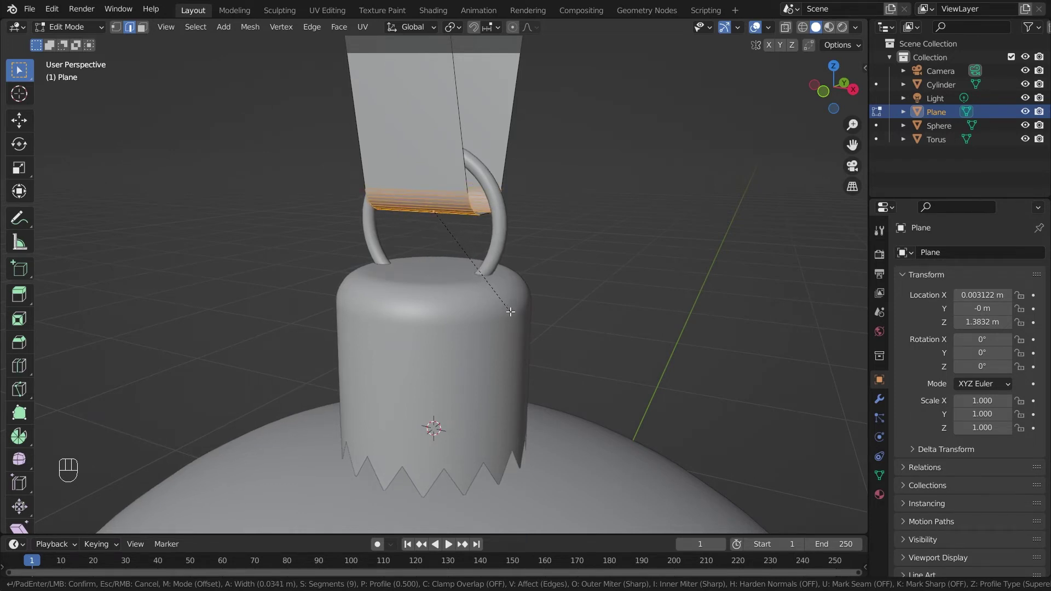
pyautogui.press('Tab')
# Shade the ribbon smooth, zoom out and select the camera.
pyautogui.moveTo(445, 352); pyautogui.dragTo(472, 324)
pyautogui.click(450, 166)
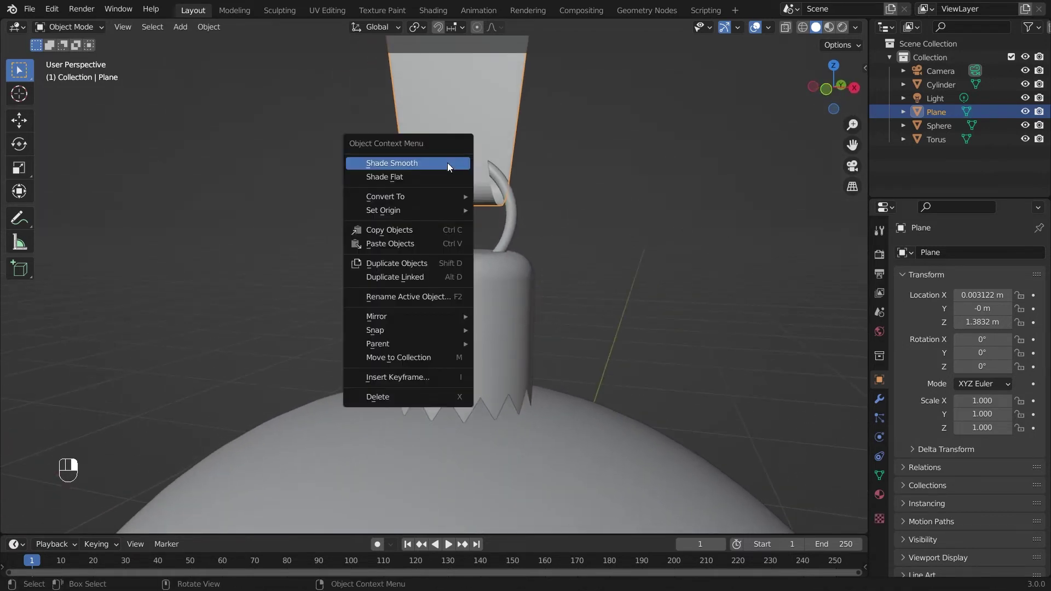
pyautogui.moveTo(488, 267); pyautogui.dragTo(418, 278)
pyautogui.moveTo(425, 336); pyautogui.dragTo(453, 328)
pyautogui.moveTo(463, 413); pyautogui.dragTo(495, 373)
pyautogui.moveTo(497, 354); pyautogui.dragTo(493, 260)
pyautogui.moveTo(490, 279); pyautogui.dragTo(531, 414)
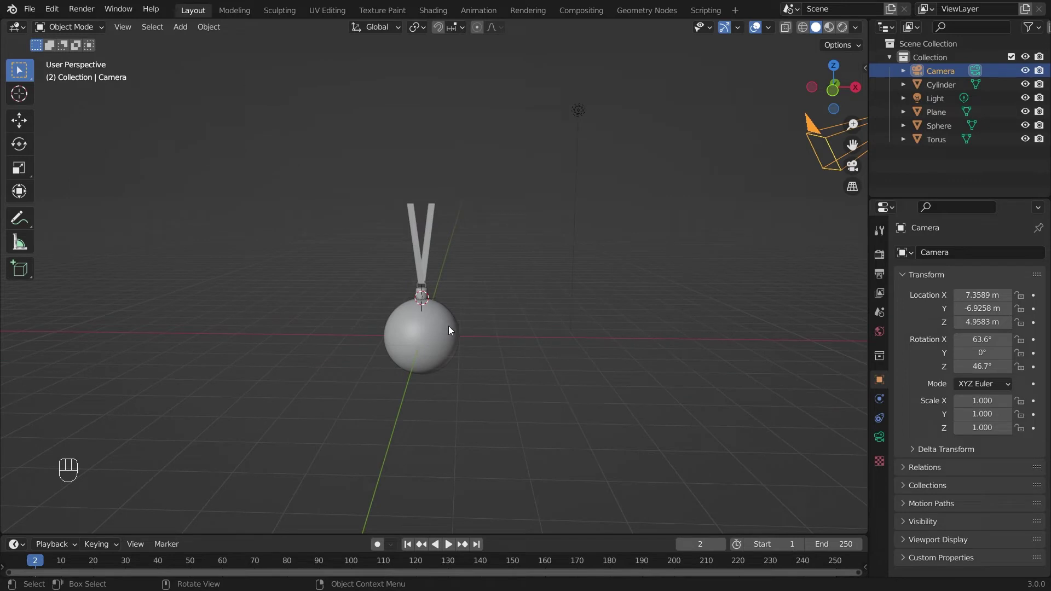
# Frame the ornament front-on and align the camera to that view (Ctrl+Alt+Numpad0).
pyautogui.moveTo(439, 352); pyautogui.dragTo(476, 321)
pyautogui.moveTo(473, 346); pyautogui.dragTo(454, 365)
pyautogui.click(452, 355)
pyautogui.middleClick(463, 379)
pyautogui.click(480, 376)
pyautogui.middleClick(469, 365)
pyautogui.click(467, 355)
pyautogui.middleClick(441, 299)
pyautogui.moveTo(440, 315); pyautogui.dragTo(461, 327)
pyautogui.middleClick(470, 331)
pyautogui.moveTo(467, 328); pyautogui.dragTo(468, 288)
pyautogui.middleClick(479, 317)
pyautogui.click(484, 318)
pyautogui.moveTo(472, 276); pyautogui.dragTo(475, 301)
pyautogui.middleClick(490, 339)
pyautogui.moveTo(491, 338); pyautogui.dragTo(481, 325)
pyautogui.moveTo(490, 304); pyautogui.dragTo(489, 313)
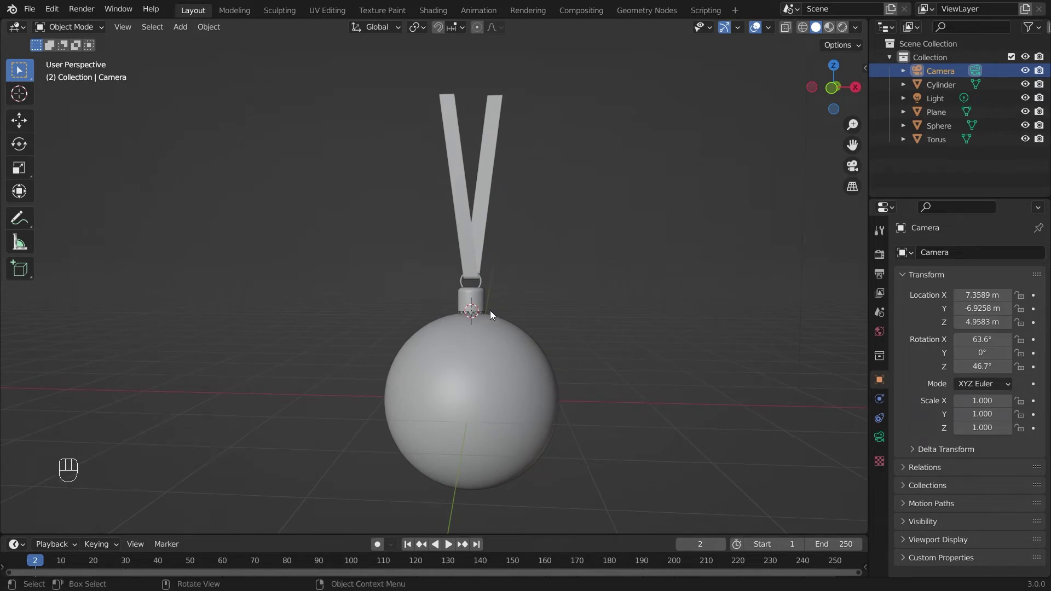
pyautogui.press('ctrl+alt+KP_0')
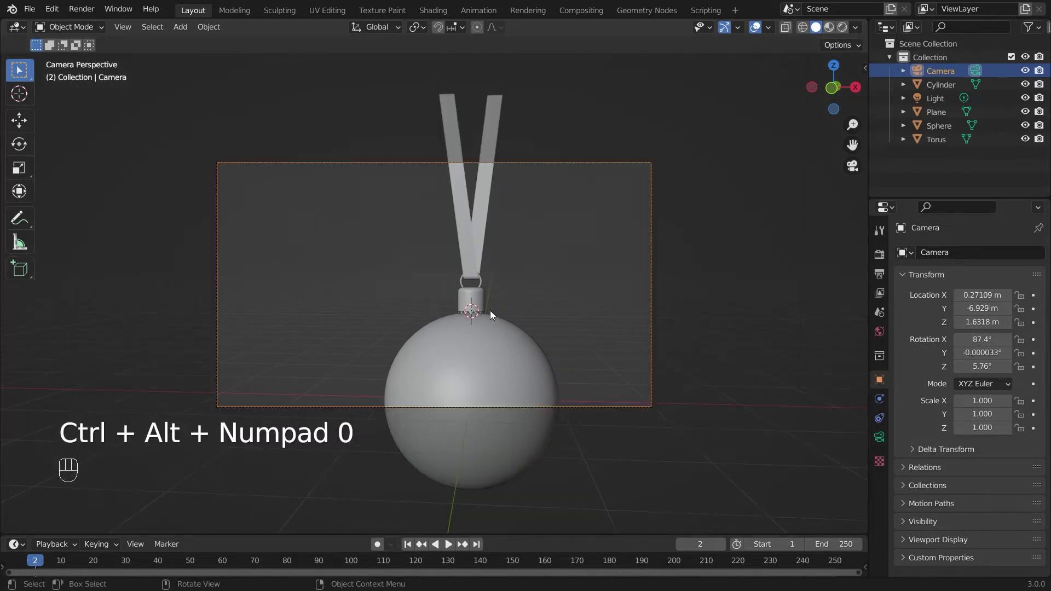
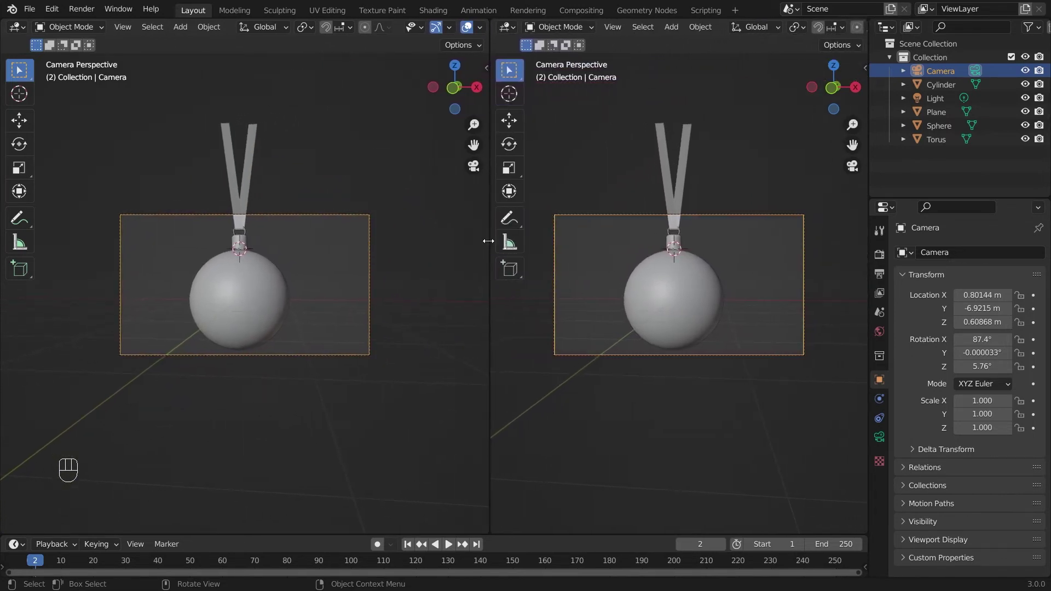
# From a top view, rotate the camera to face straight on and pull it back along Y.
pyautogui.press('KP_7')
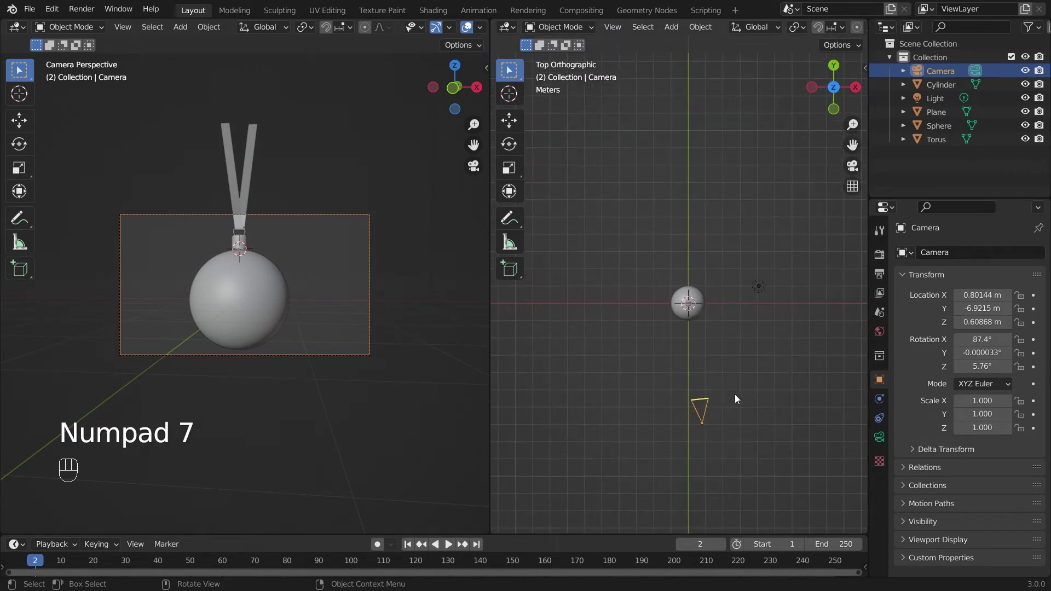
pyautogui.press('g')
pyautogui.press('r')
pyautogui.press('g')
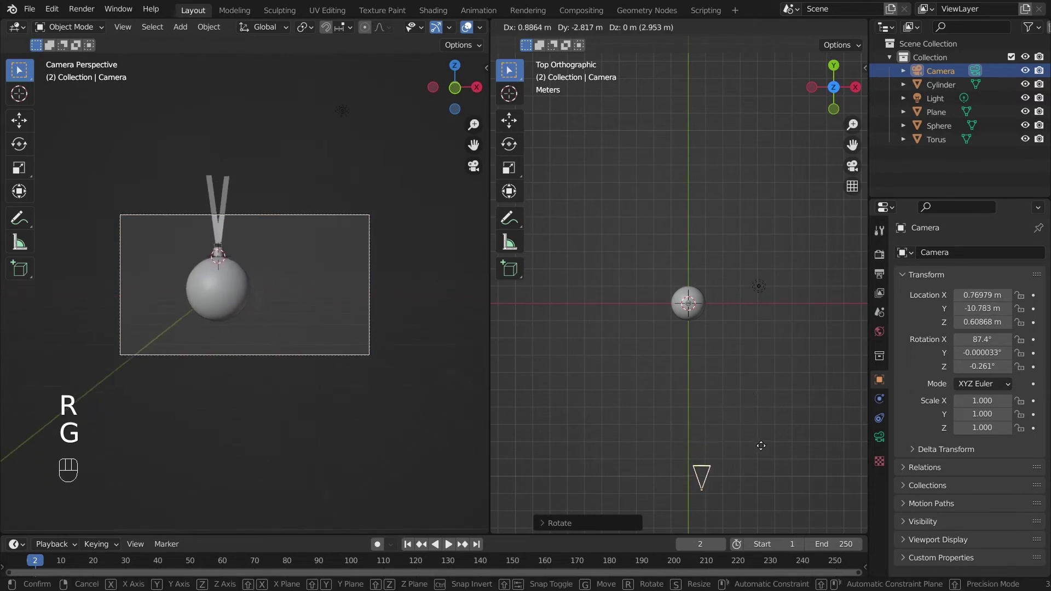
pyautogui.press('g')
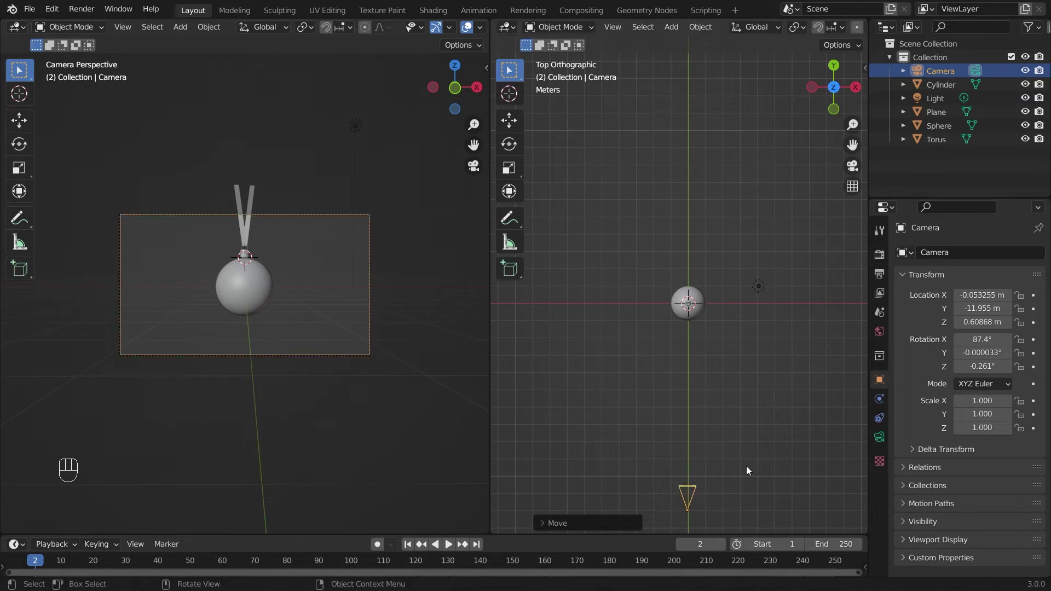
# From a side view, raise the camera along Z to centre the ornament.
pyautogui.press('KP_3')
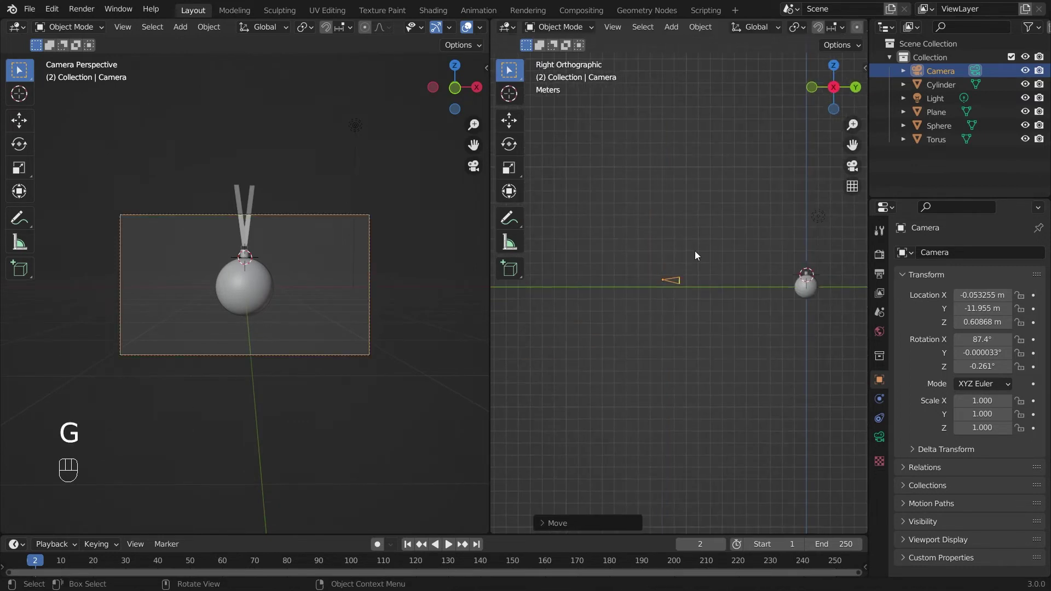
pyautogui.press('g')
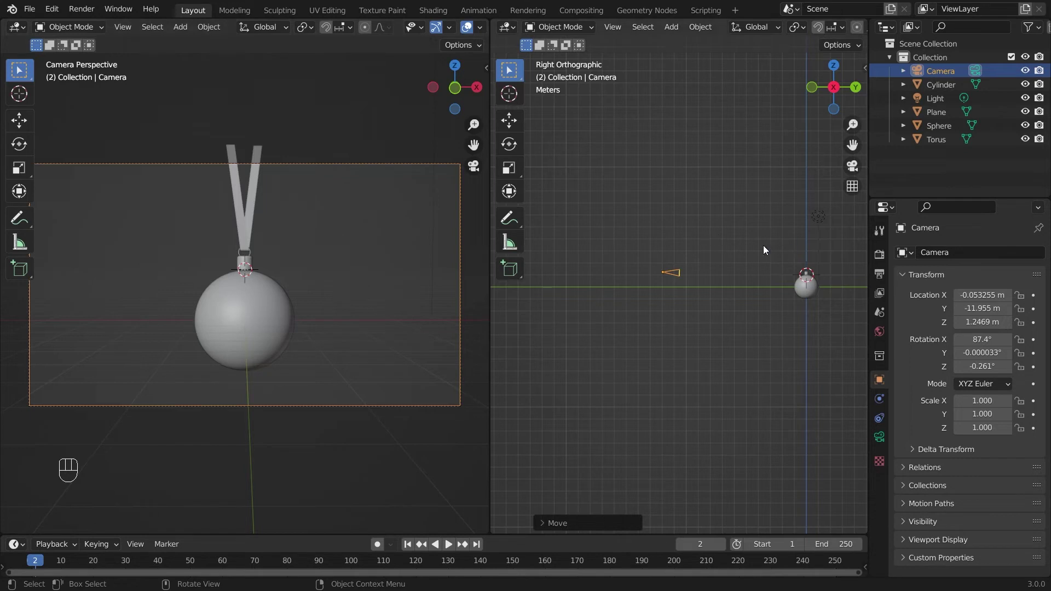
# Give the sphere a Glossy BSDF material, preview materials and start choosing a red colour.
pyautogui.click(680, 258)
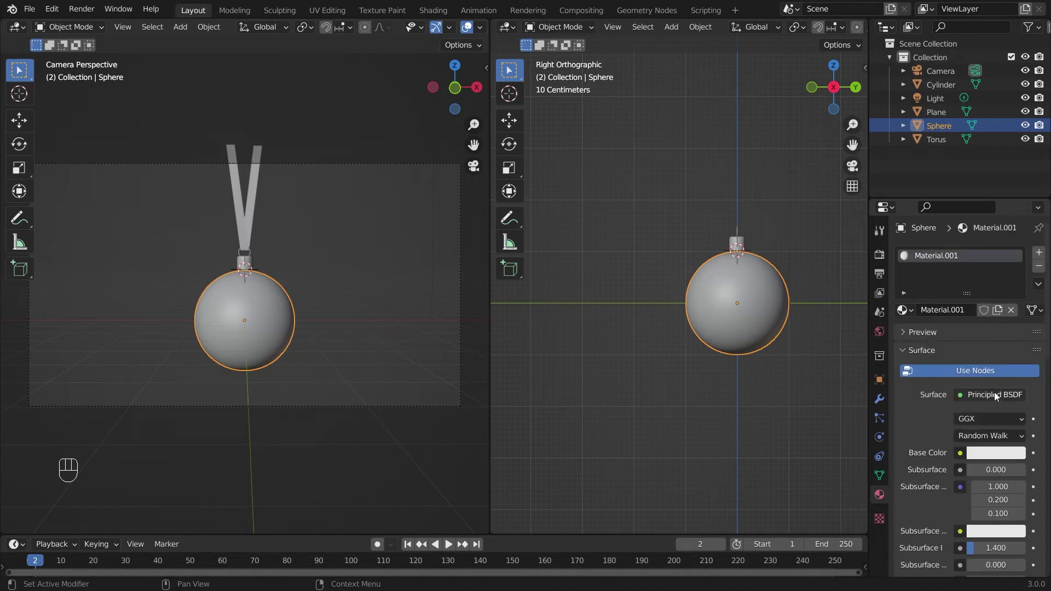
pyautogui.moveTo(996, 397); pyautogui.dragTo(877, 161)
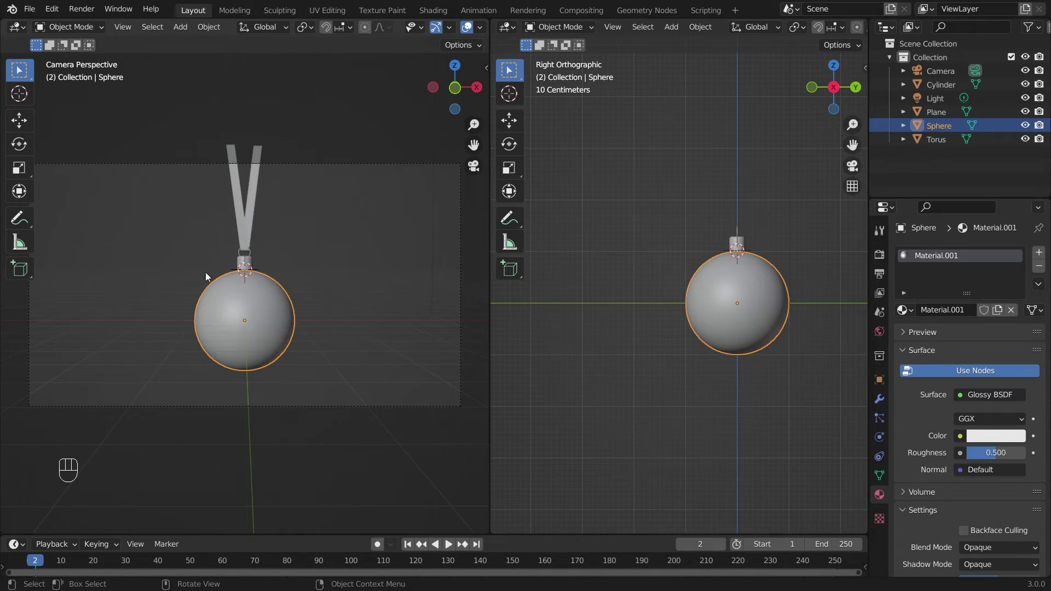
pyautogui.press('z')
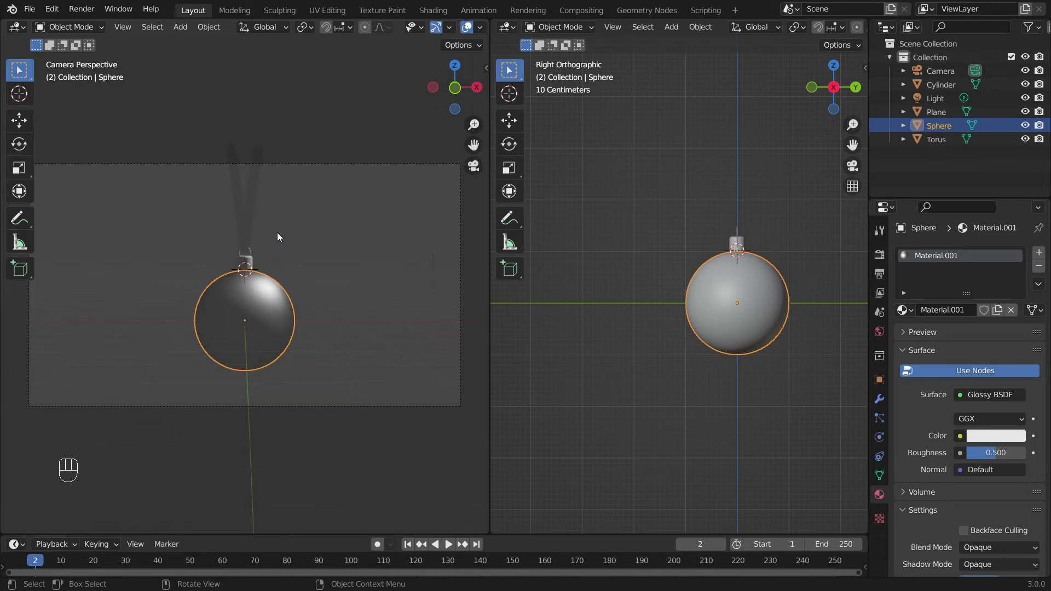
pyautogui.click(988, 443)
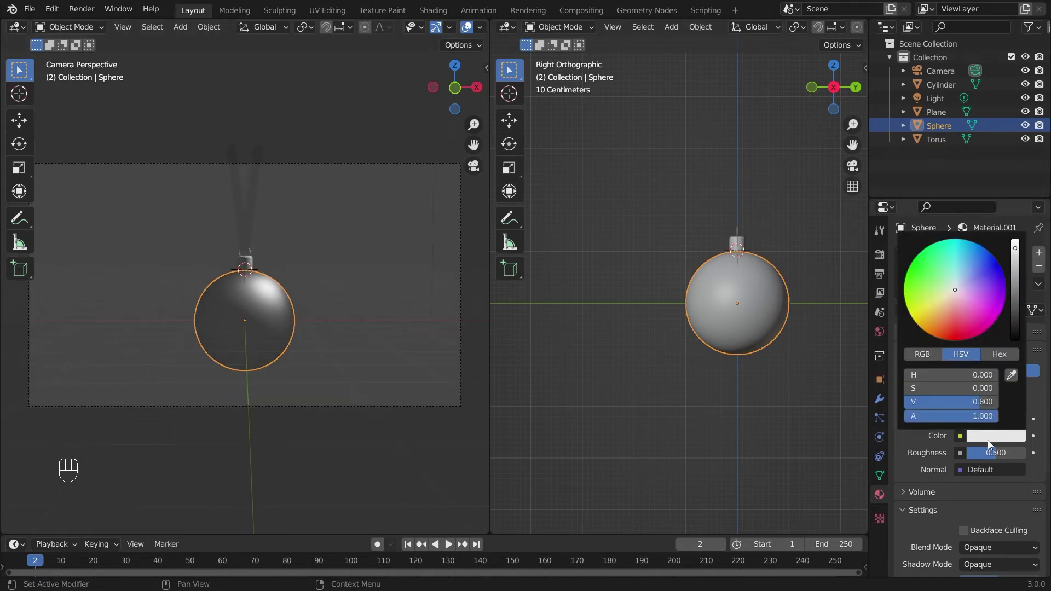
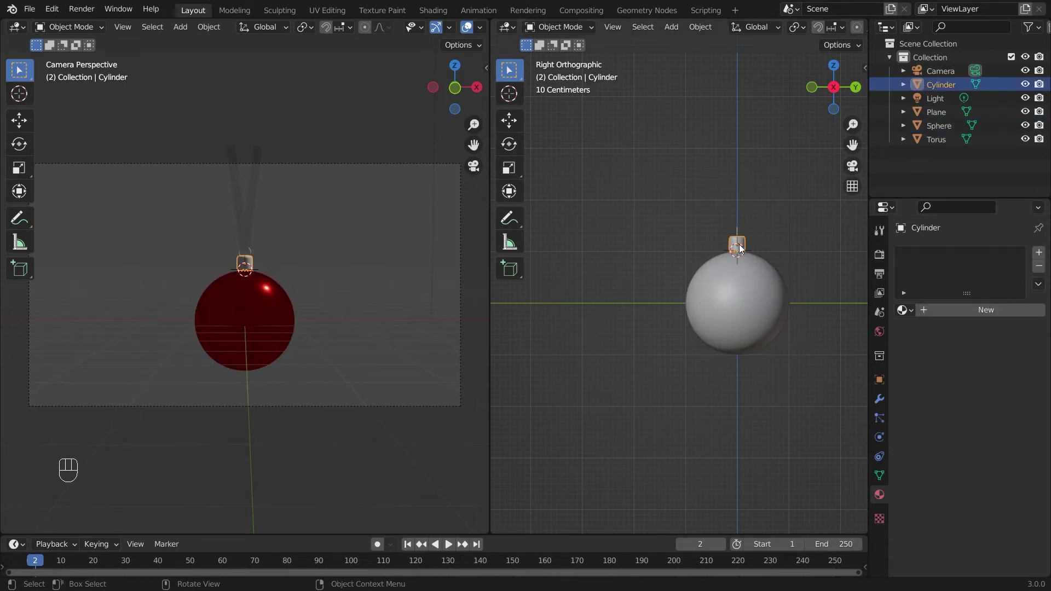
# Link the cap's glossy gold material to the ring and ribbon (Ctrl+L), then clear selection.
pyautogui.press('KP_1')
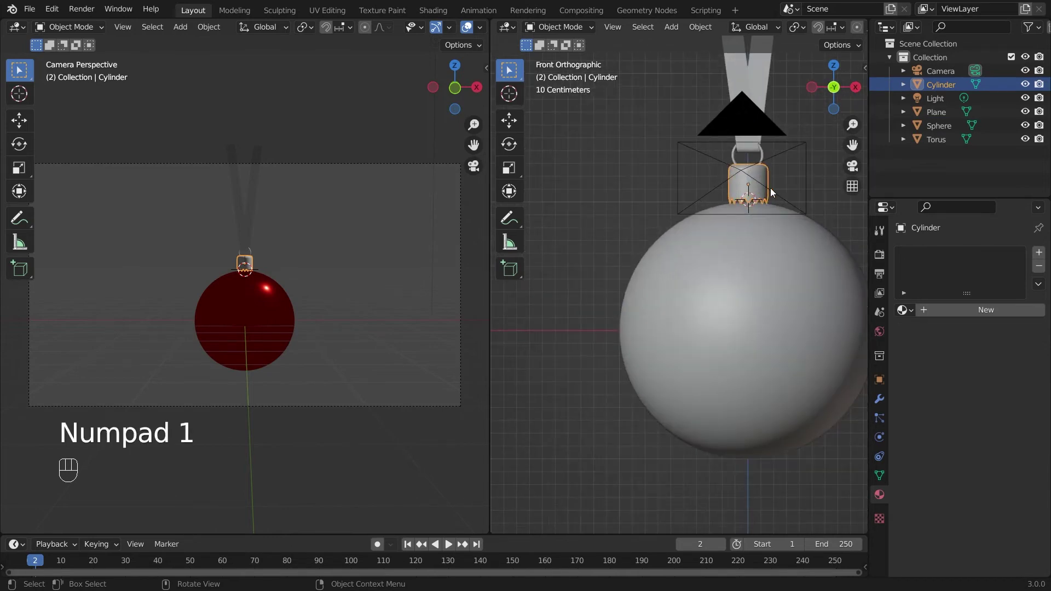
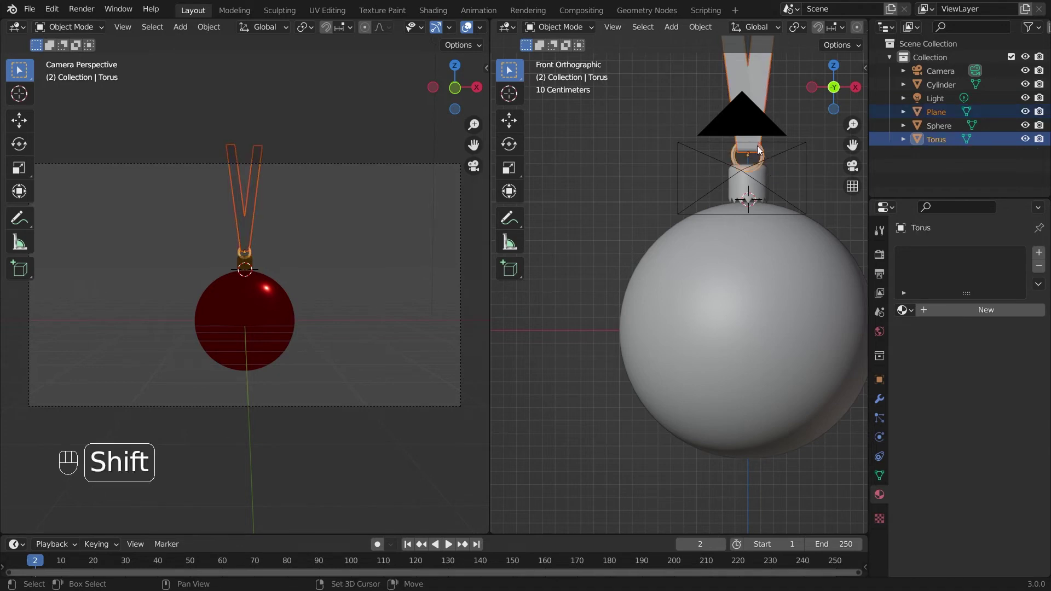
pyautogui.click(764, 175)
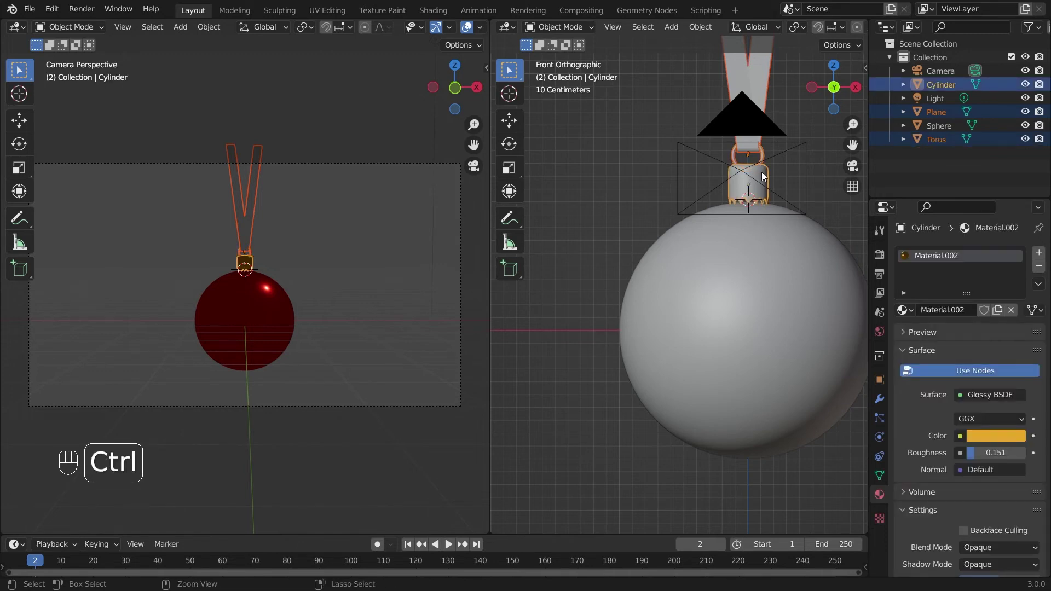
pyautogui.press('ctrl+l')
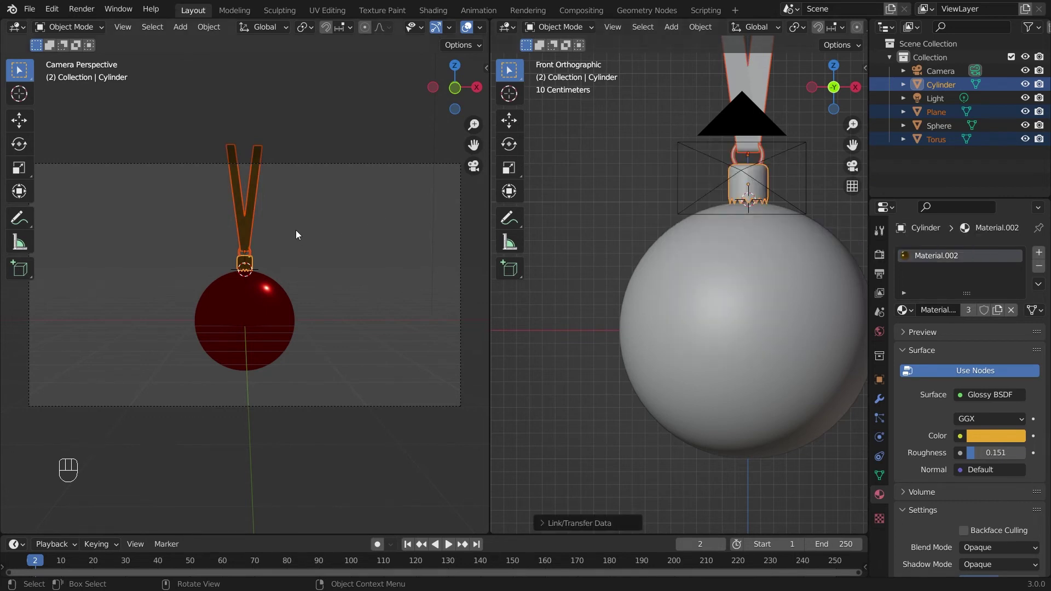
pyautogui.press('alt+a')
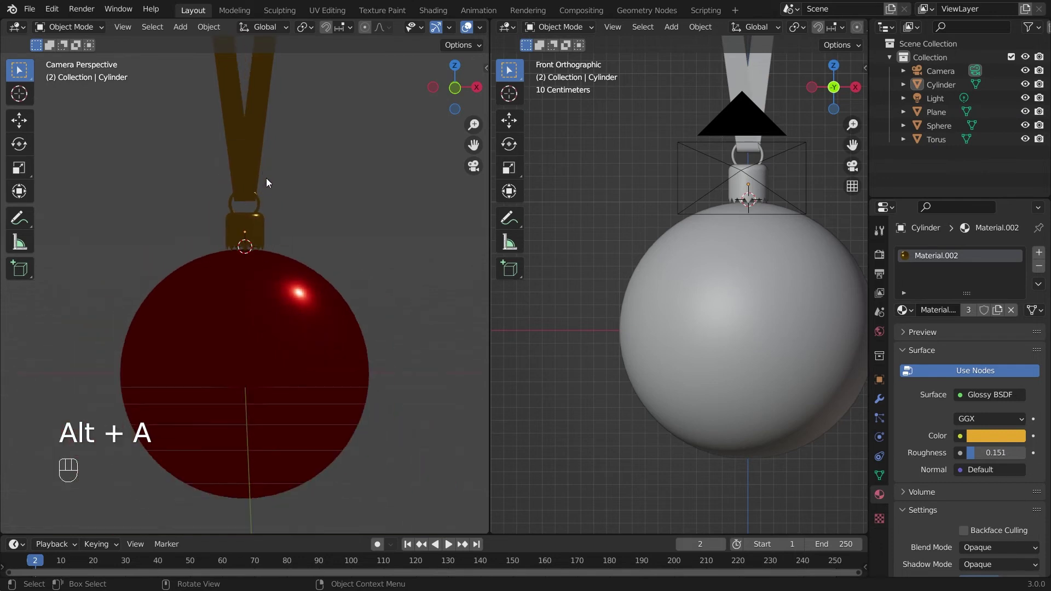
# Select the ribbon for its own single-user gold material copy and reframe the camera view.
pyautogui.click(259, 227)
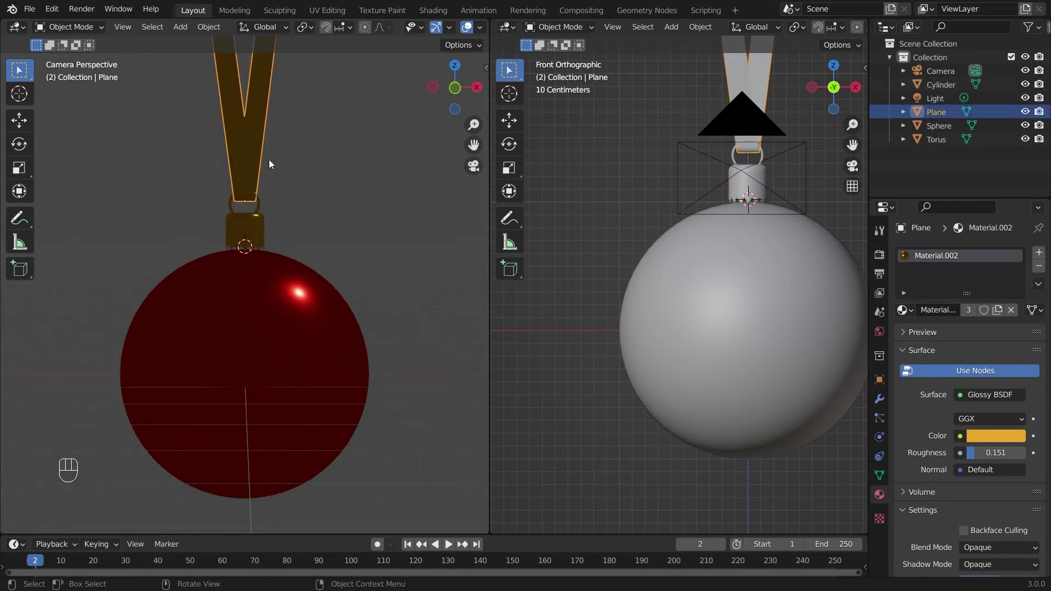
pyautogui.moveTo(274, 271); pyautogui.dragTo(291, 307)
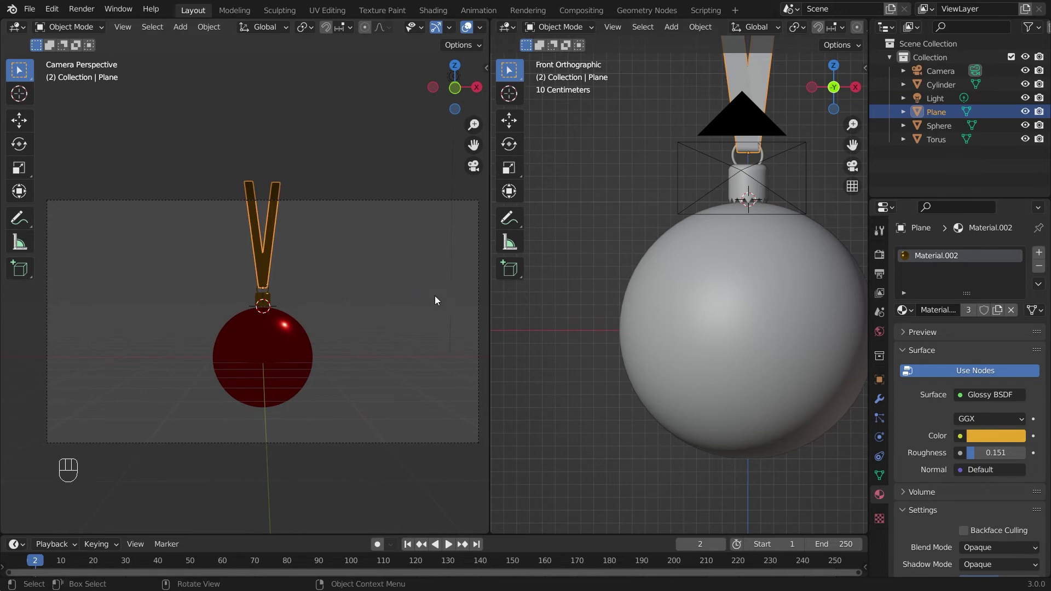
pyautogui.click(272, 244)
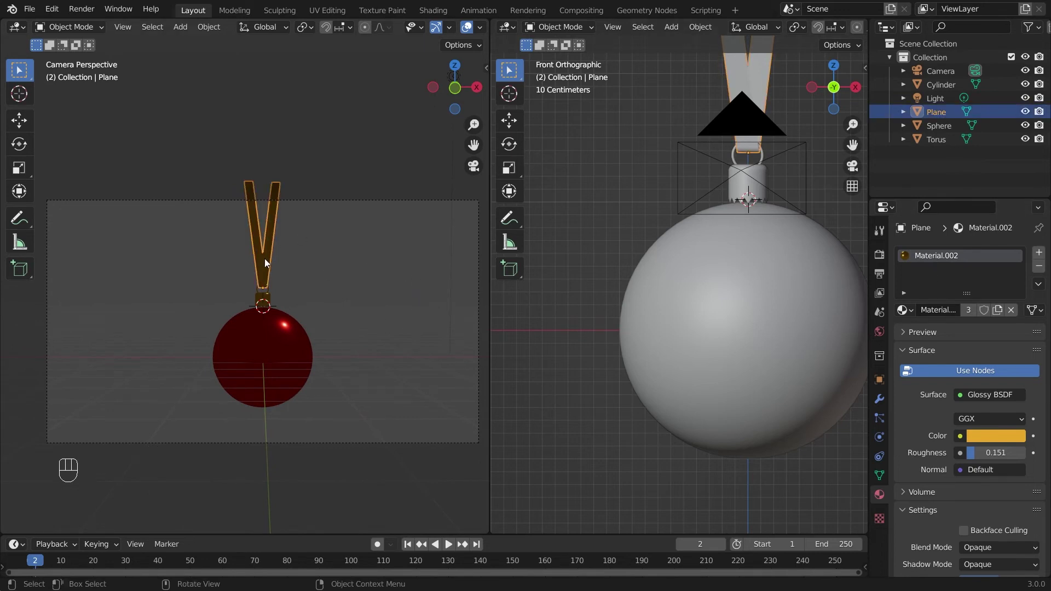
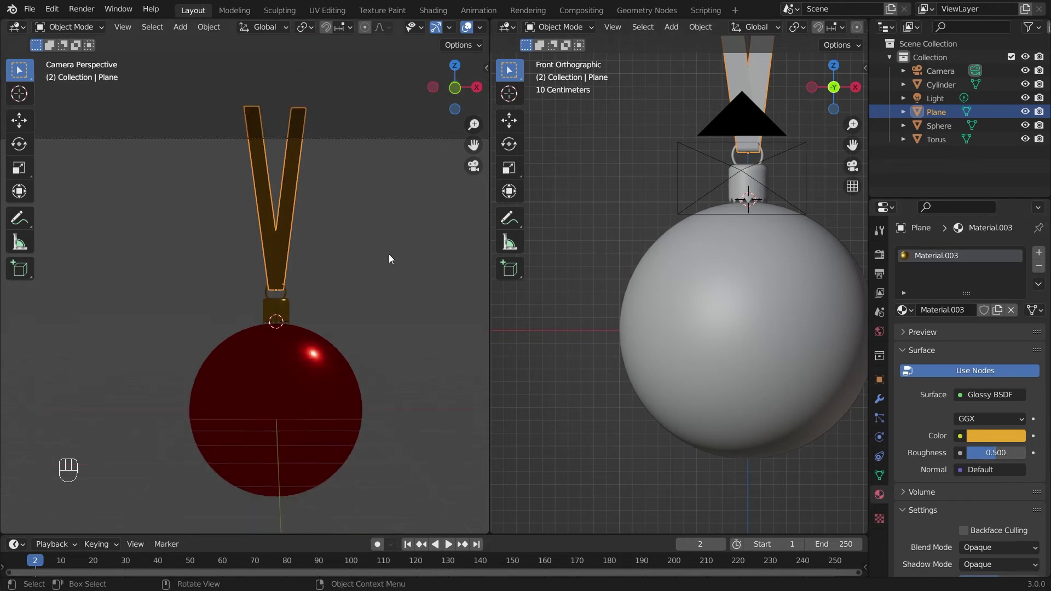
pyautogui.moveTo(320, 304); pyautogui.dragTo(315, 219)
pyautogui.moveTo(293, 188); pyautogui.dragTo(283, 226)
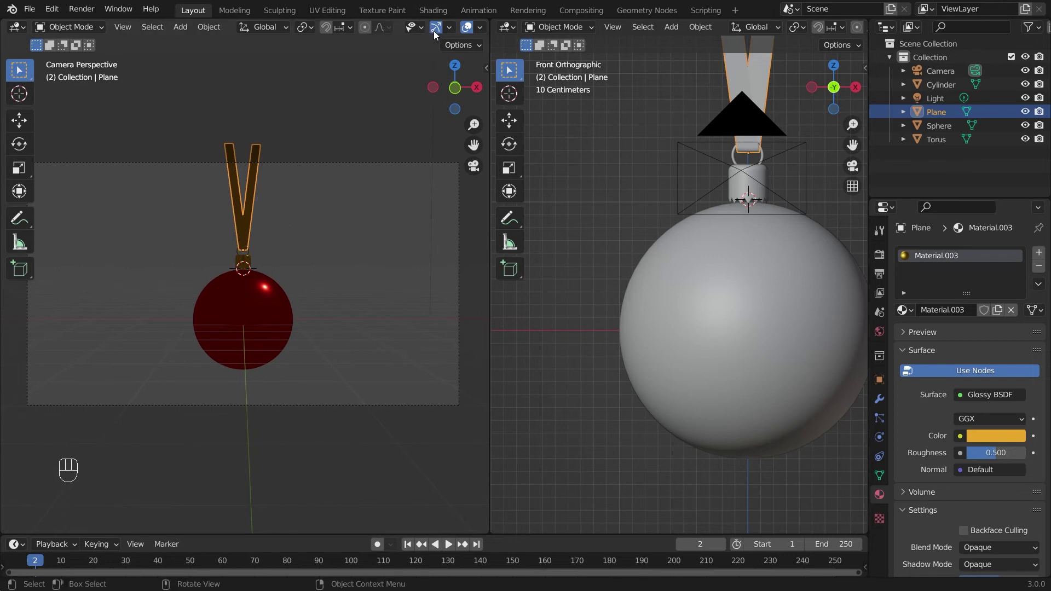
# Load the Christmas room HDRI as the world's Environment Texture background.
pyautogui.moveTo(435, 34); pyautogui.dragTo(469, 30)
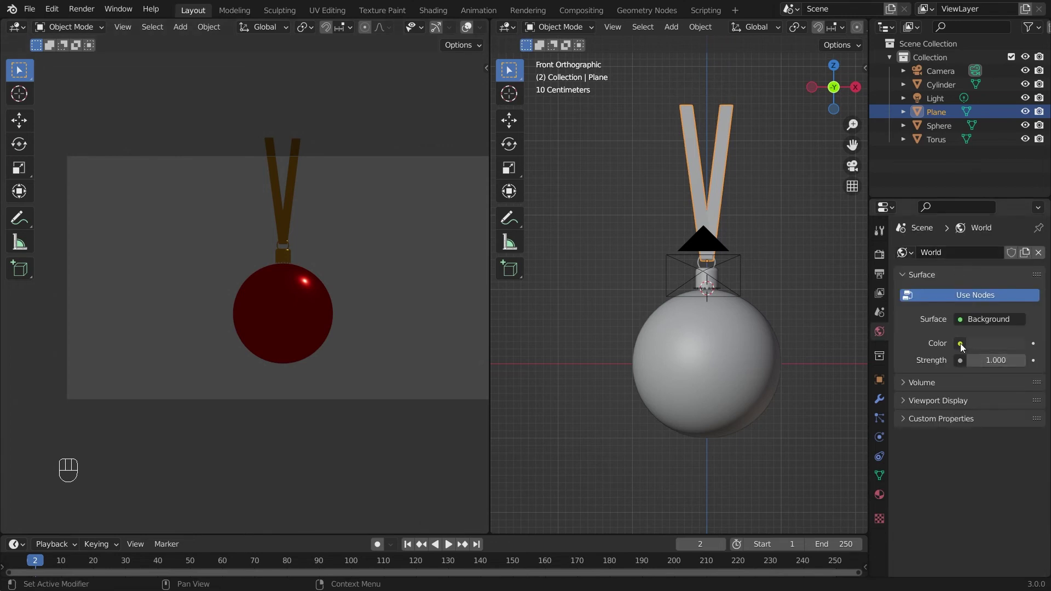
pyautogui.moveTo(960, 347); pyautogui.dragTo(692, 404)
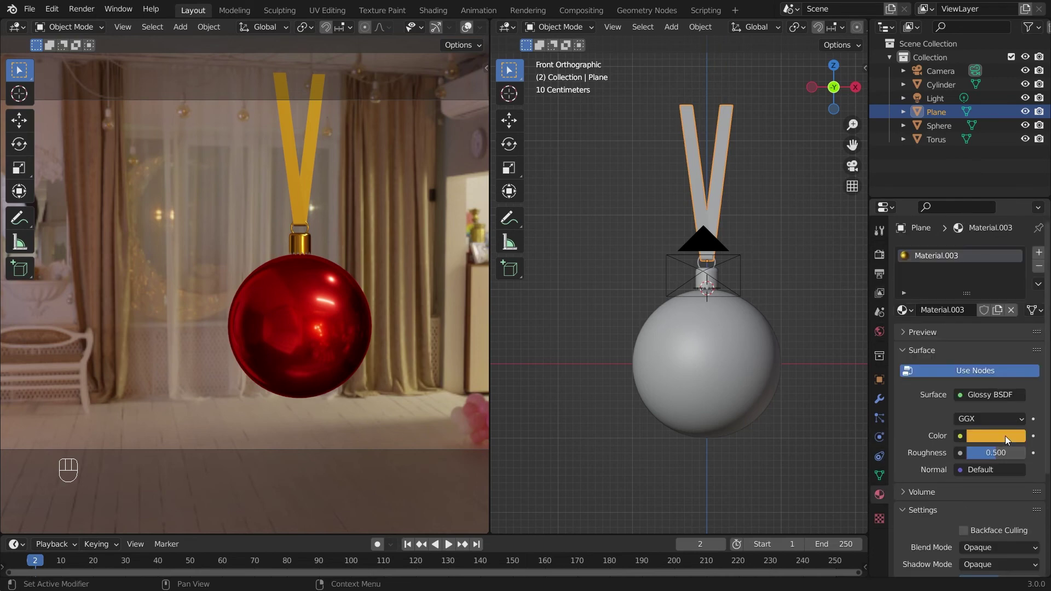
# Make the ribbon's material red and lower its roughness to 0.032.
pyautogui.click(1006, 438)
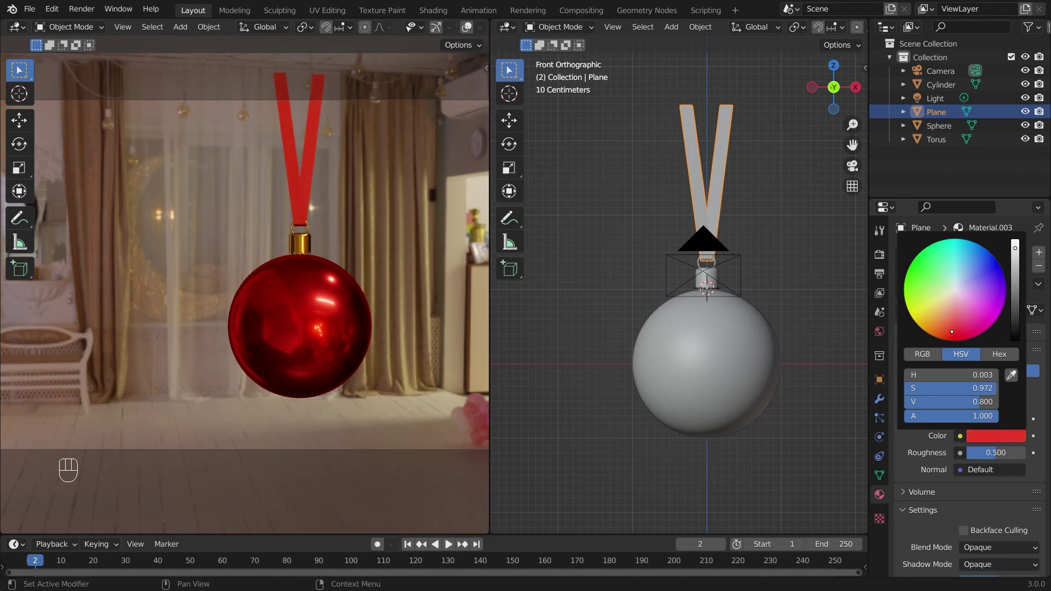
pyautogui.moveTo(996, 456); pyautogui.dragTo(968, 456)
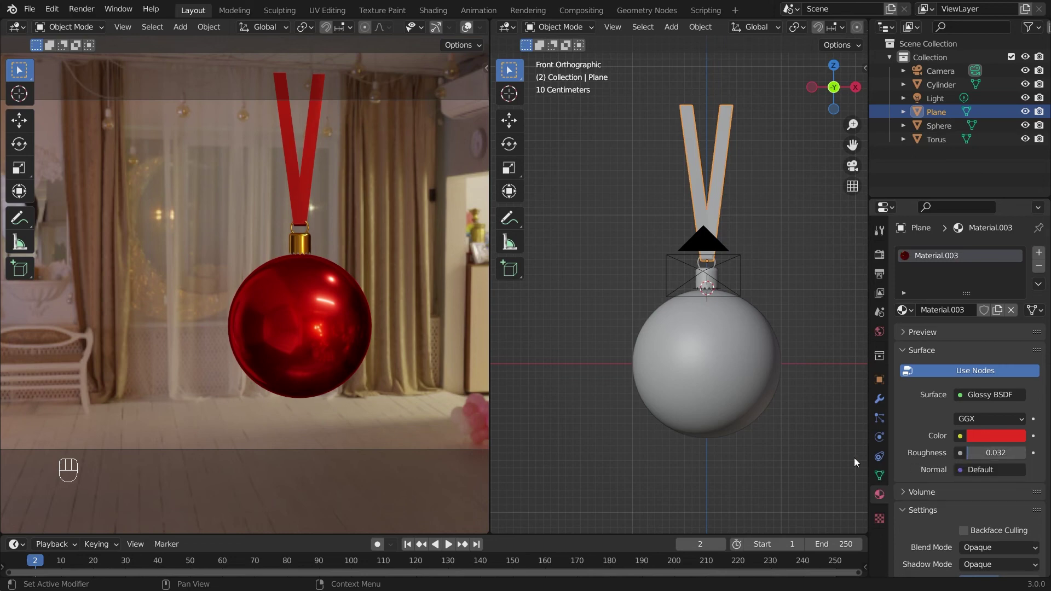
pyautogui.moveTo(306, 230); pyautogui.dragTo(293, 247)
pyautogui.click(290, 247)
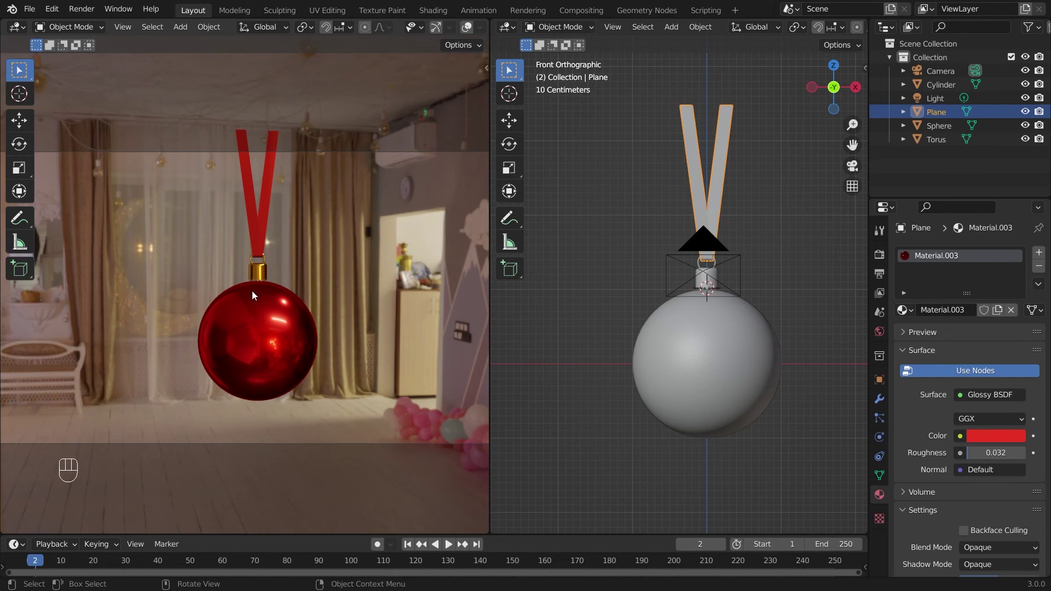
# Enable Film > Transparent in Render Properties so the ornament renders over transparency.
pyautogui.moveTo(254, 291); pyautogui.dragTo(260, 305)
pyautogui.click(258, 295)
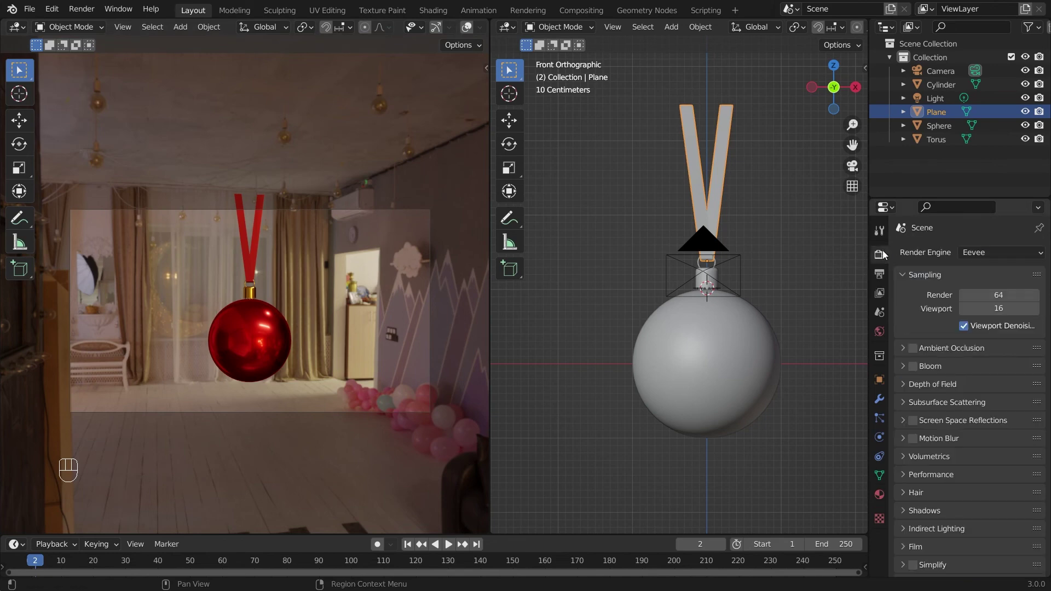
pyautogui.click(908, 501)
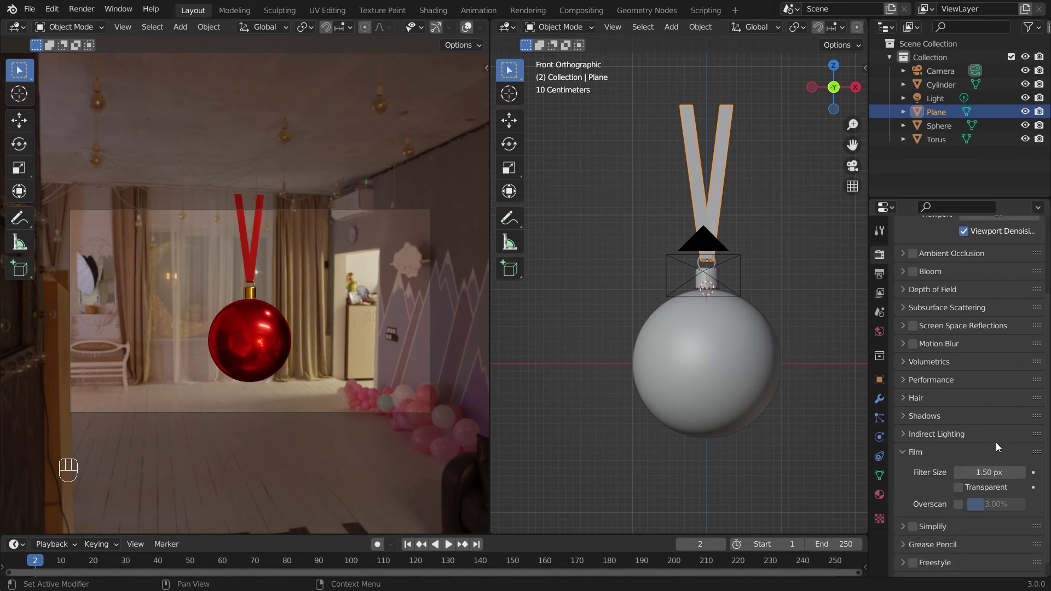
pyautogui.click(965, 490)
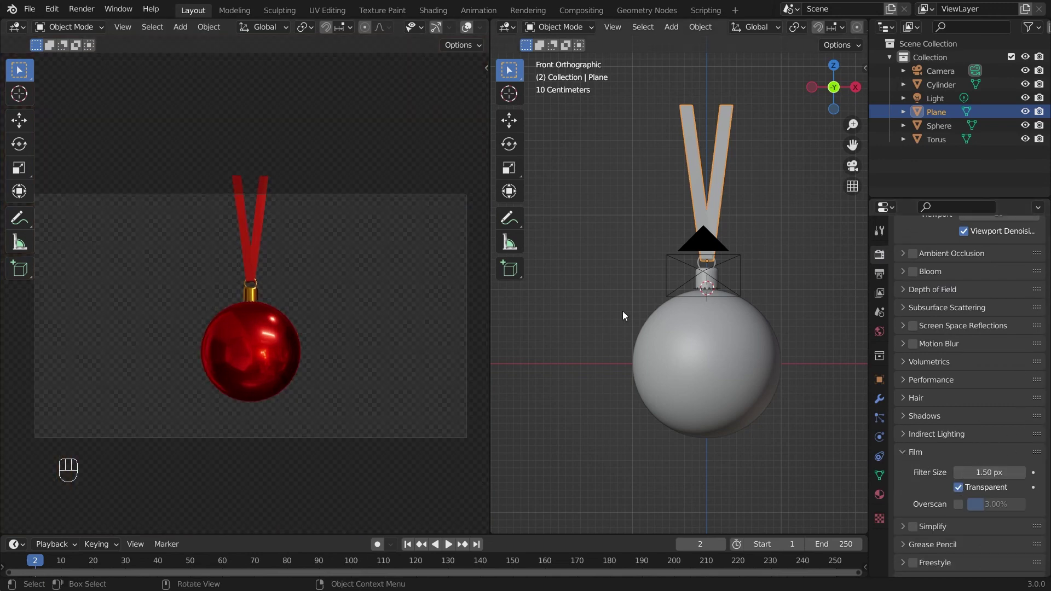